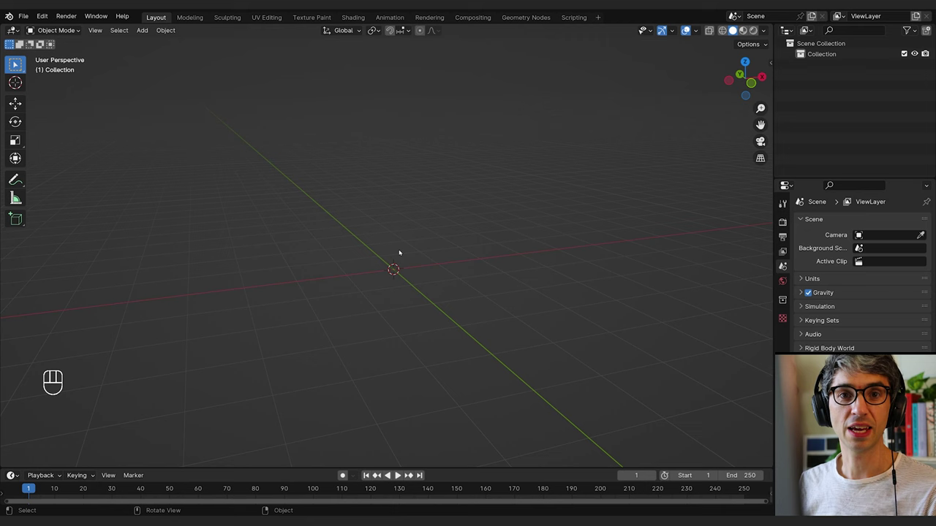
Bring up the add-object menu to insert a UV sphere into the empty scene
key(shift+a)
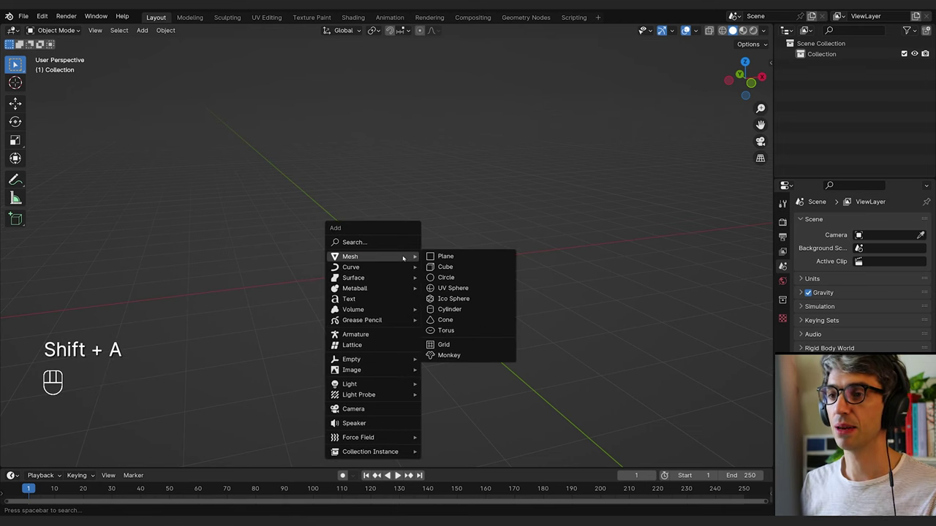
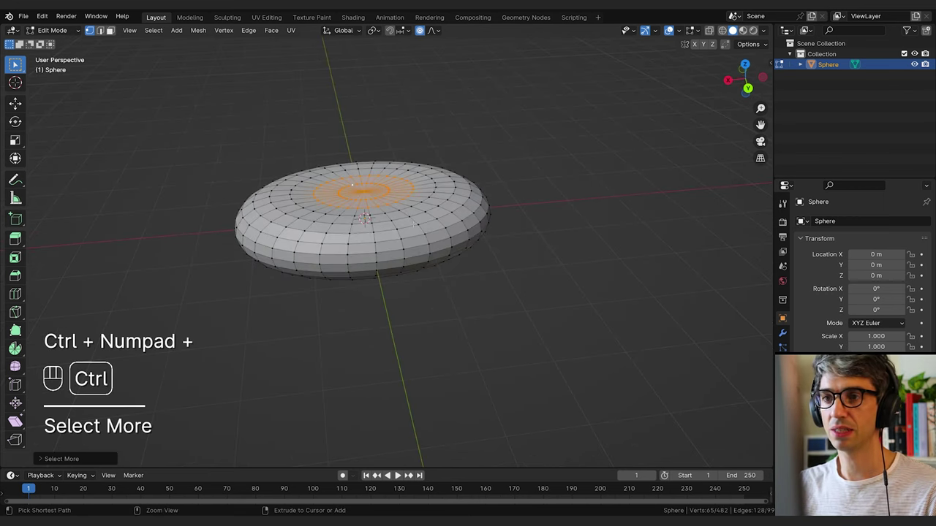
Grow the pole selection outward in rings across the flattened sphere's top
key(ctrl+KP_Add)
key(ctrl+KP_Add)
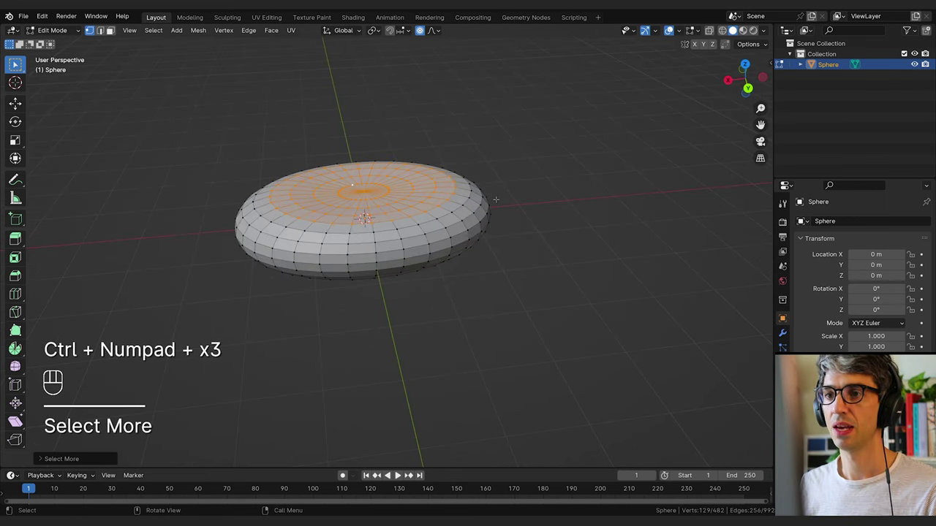
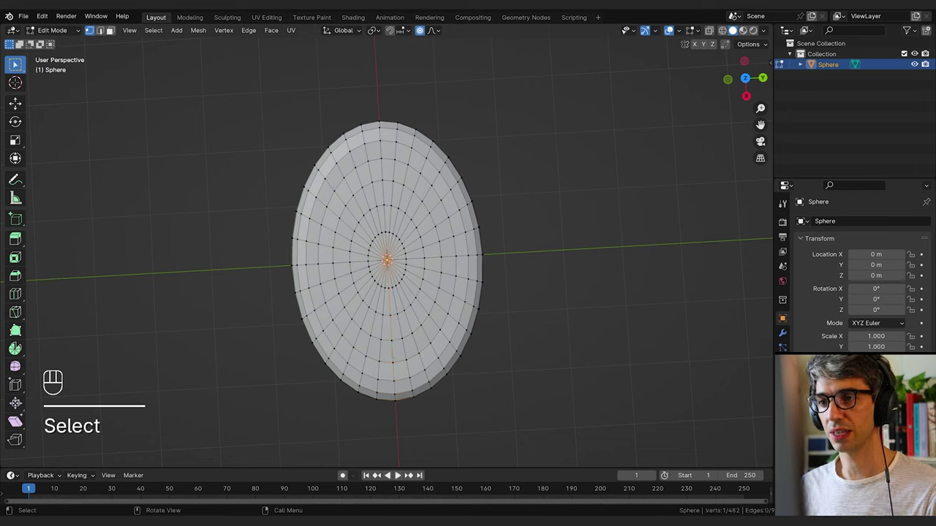
key(ctrl+KP_Add)
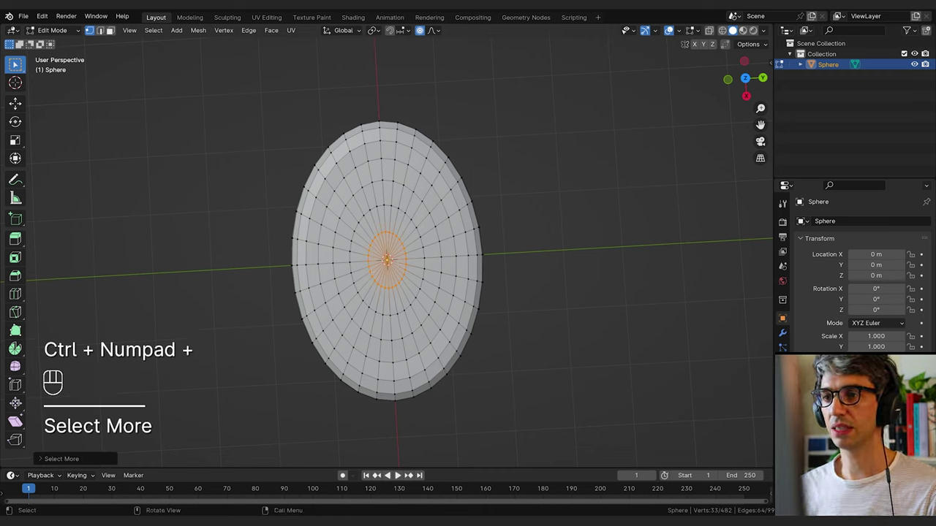
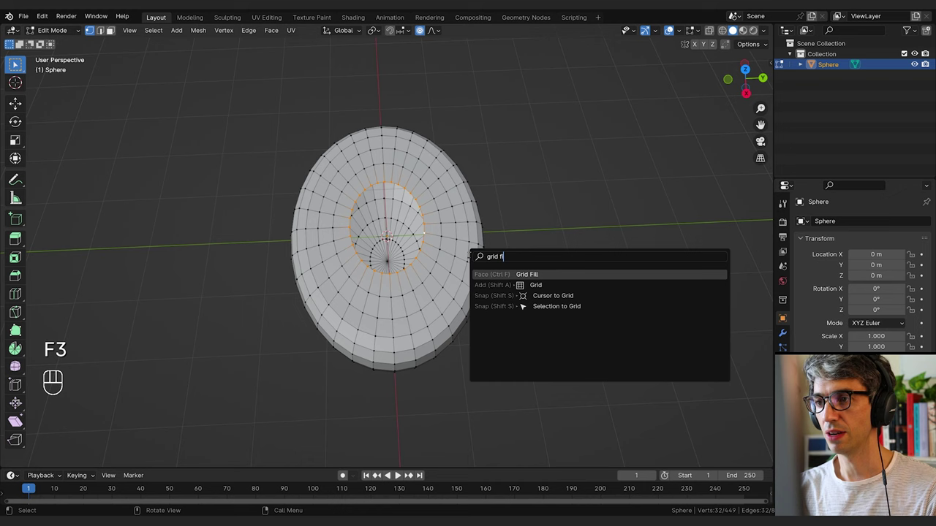
Grid Fill the top hole with quads and switch to face selection for the middle strip
key(F3)
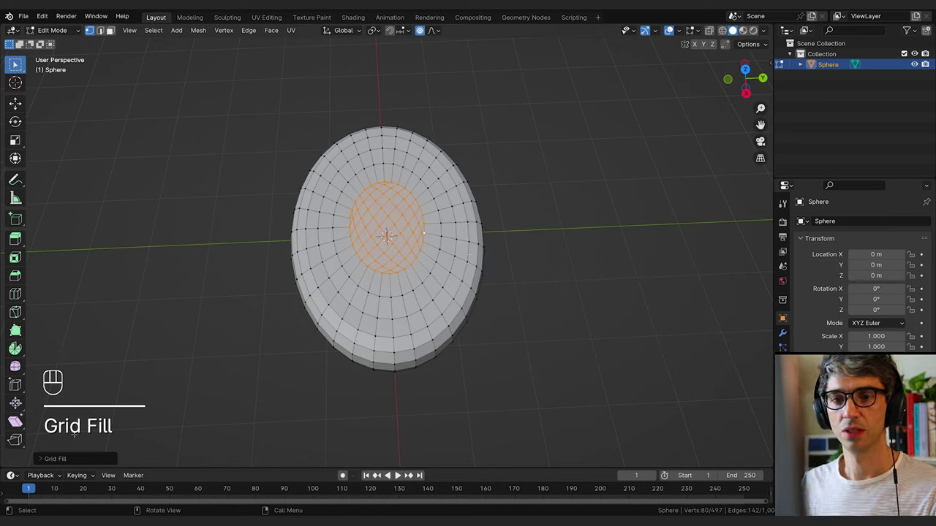
click(46, 459)
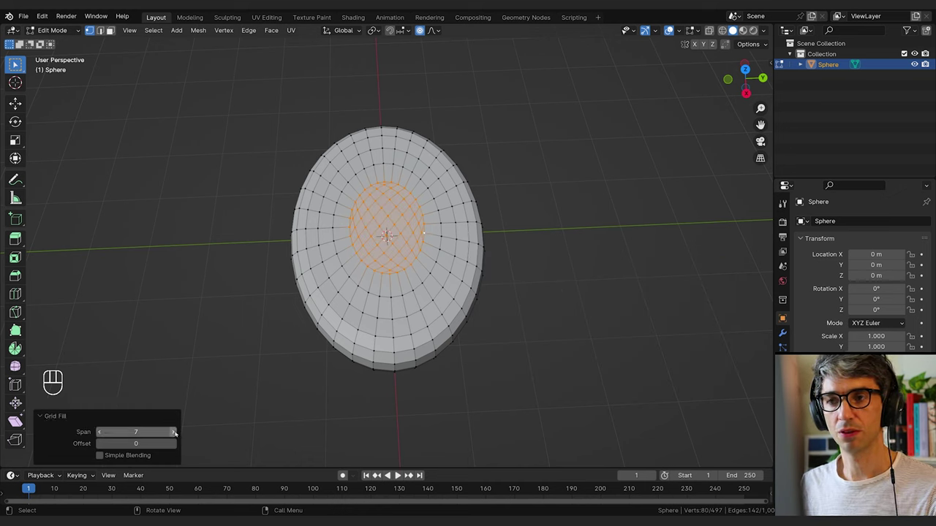
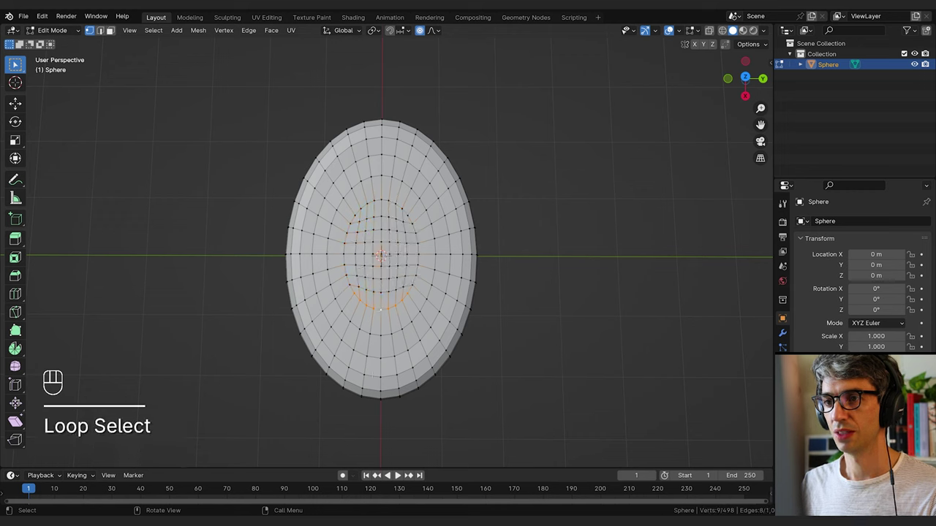
key(3)
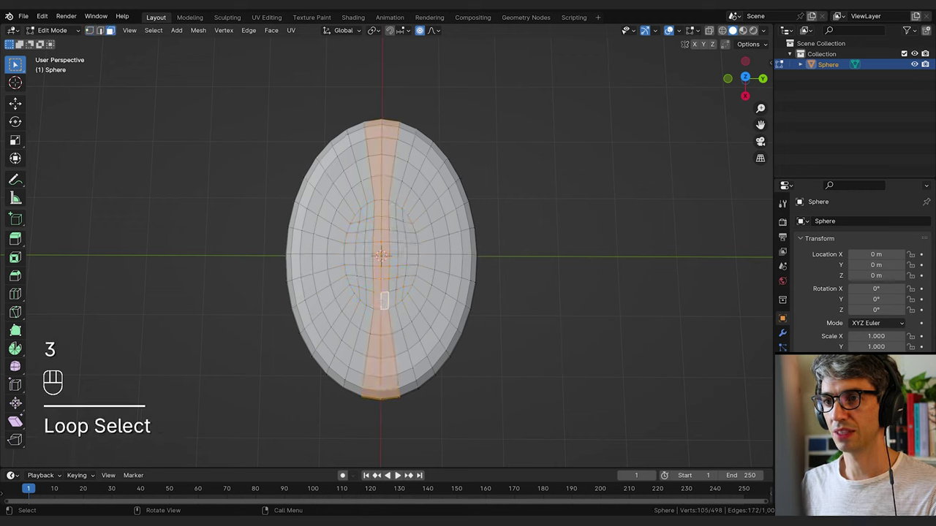
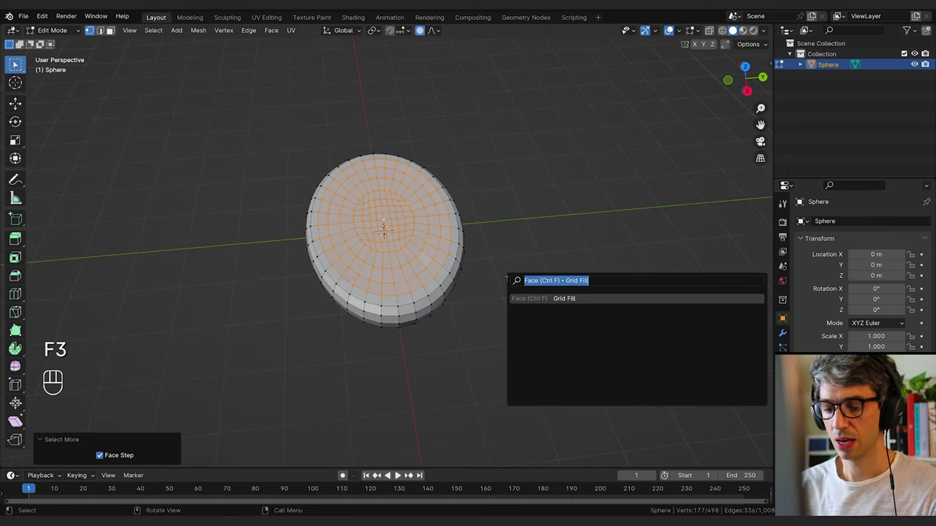
Search 'smooth' and move down the list to the Smooth Vertices operation
key(o)
key(Down)
key(Down)
key(Down)
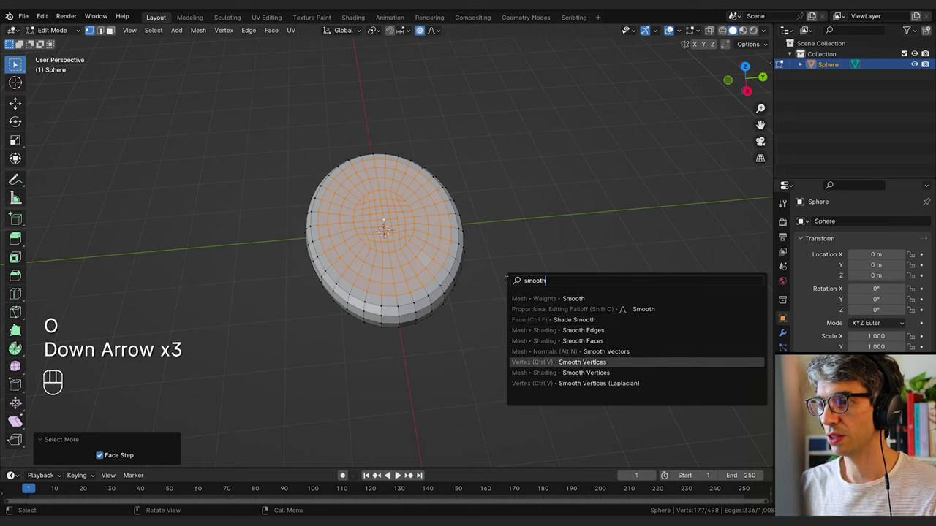
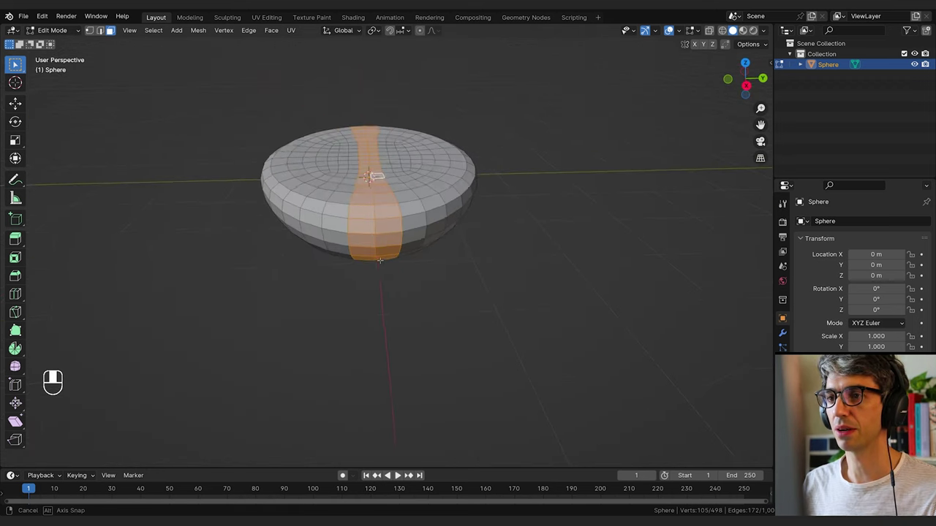
From side ortho view, box-select the bean's middle strip ready to sink it down
key(KP_1)
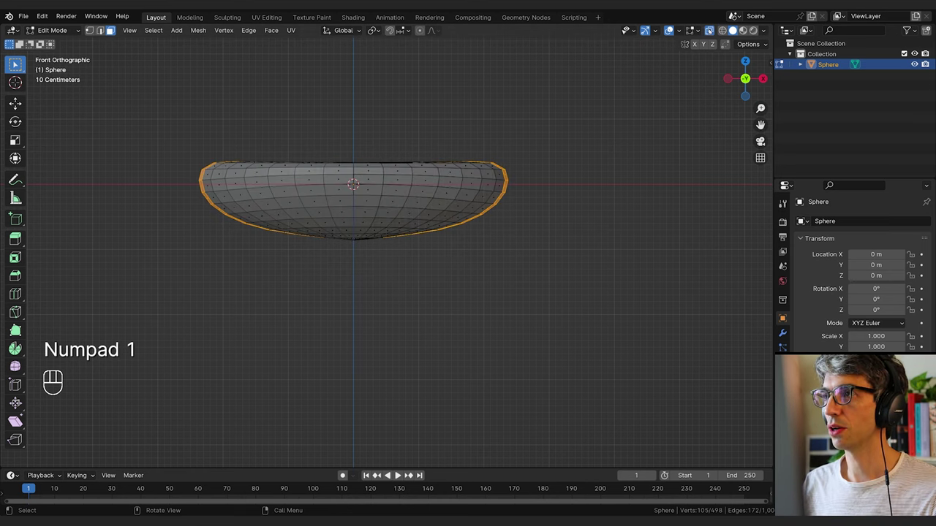
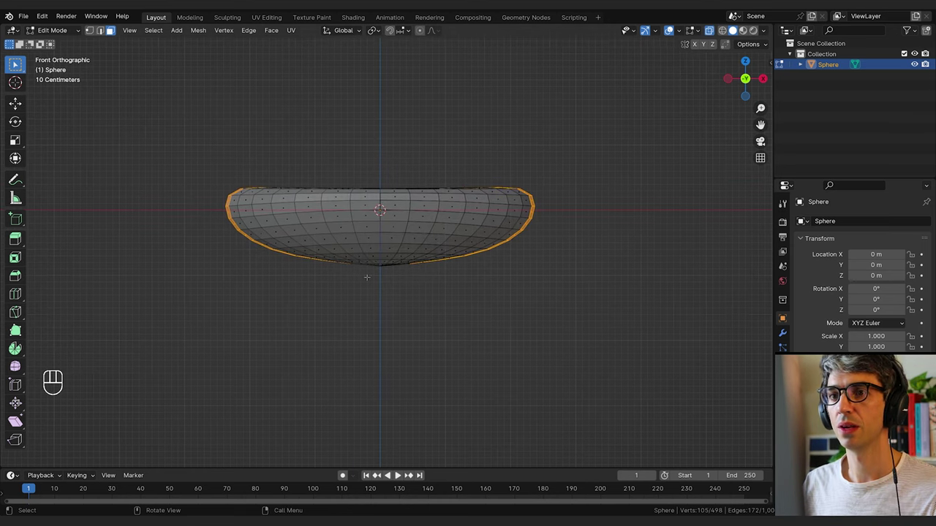
key(n)
key(b)
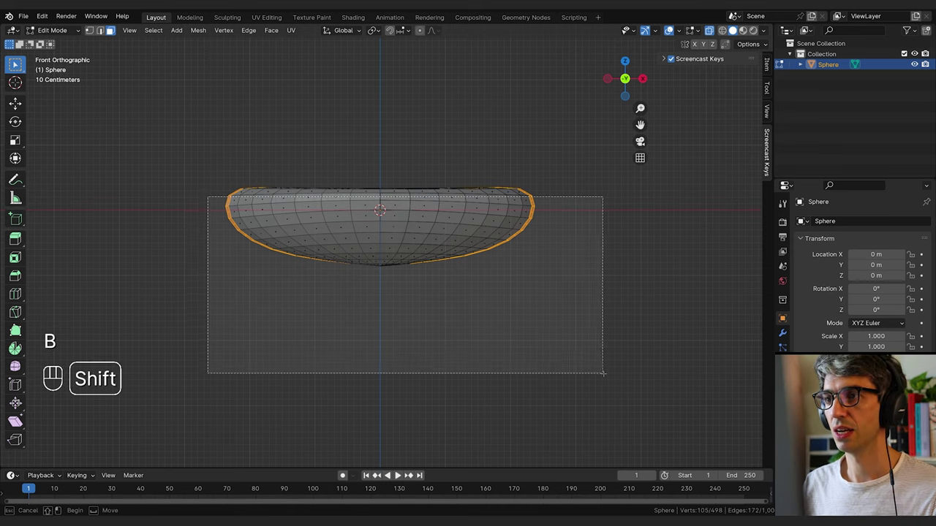
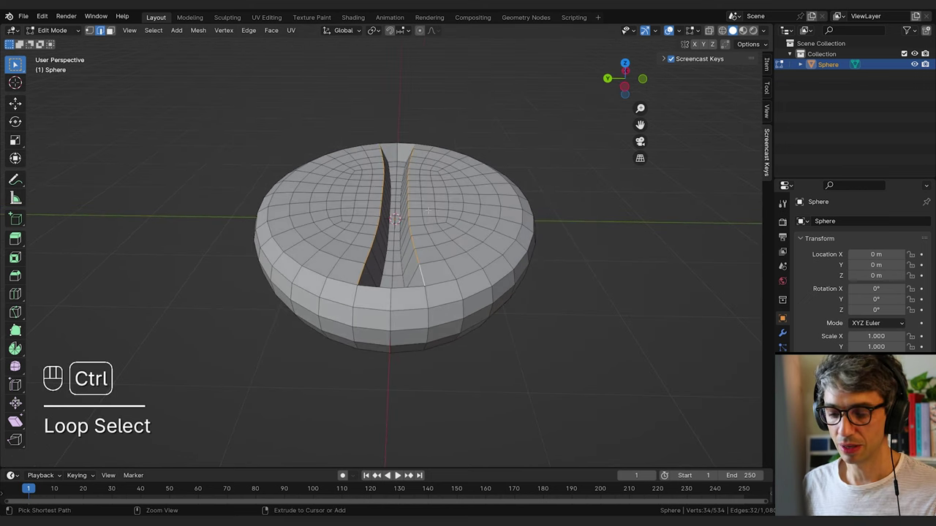
Bevel the groove's two rim edge loops to round them off
key(ctrl+b)
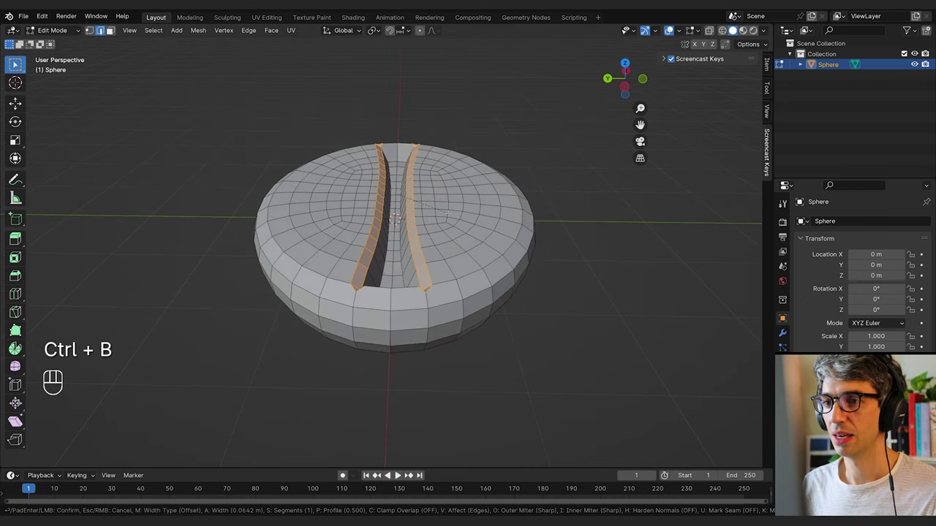
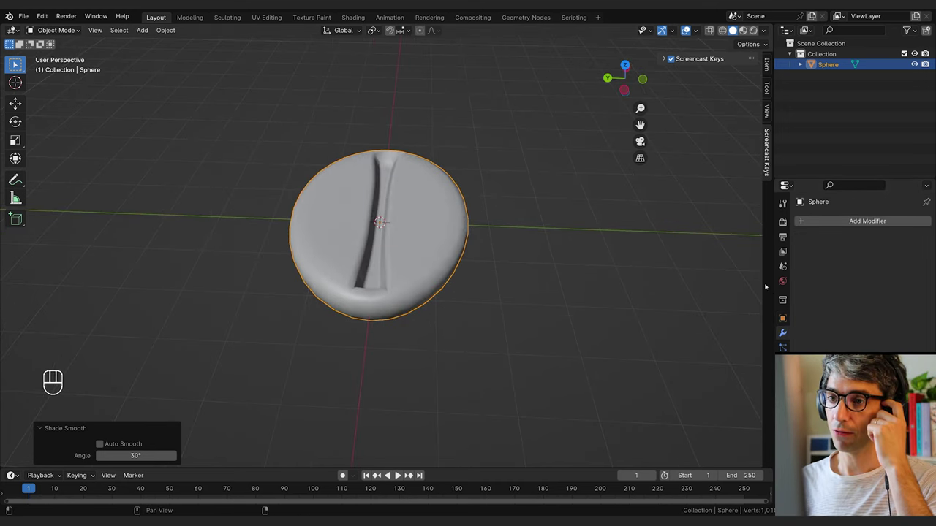
Add a Displace modifier with new texture BeanSurface set to Clouds noise
right_click(841, 219)
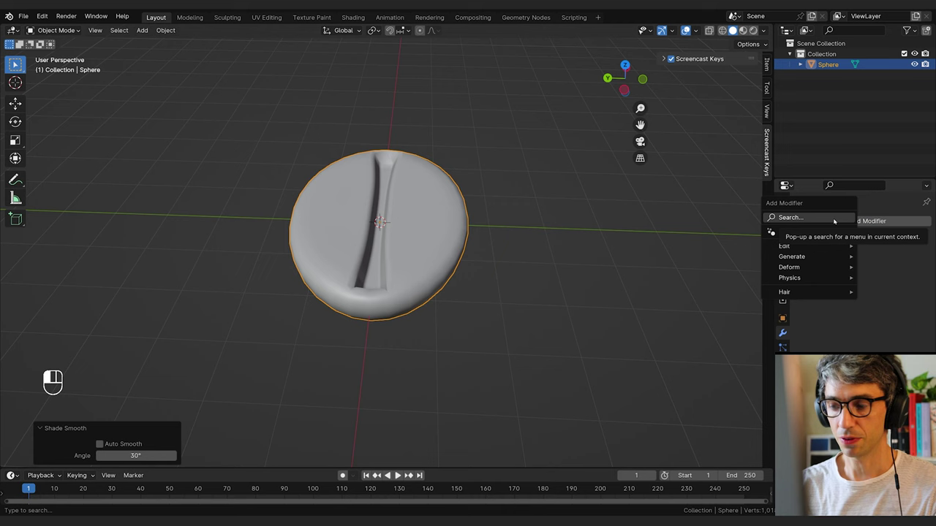
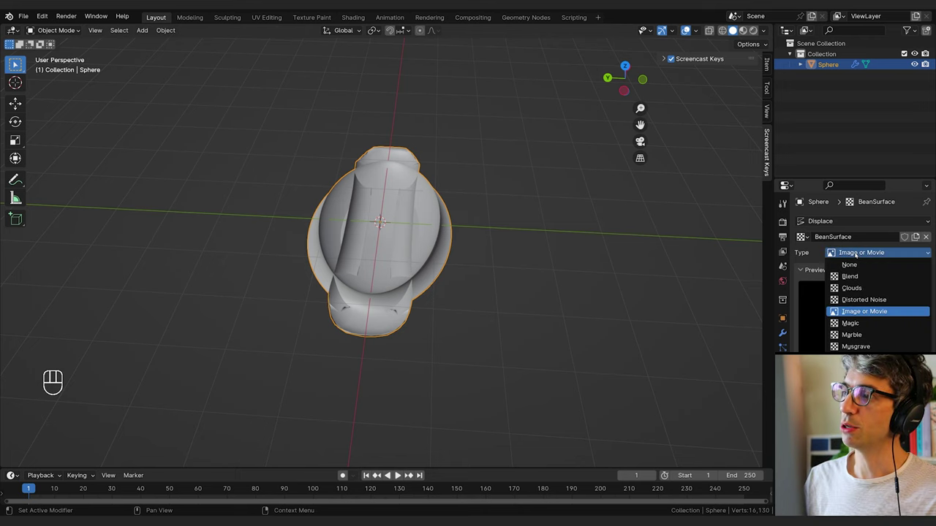
drag(858, 254, 863, 285)
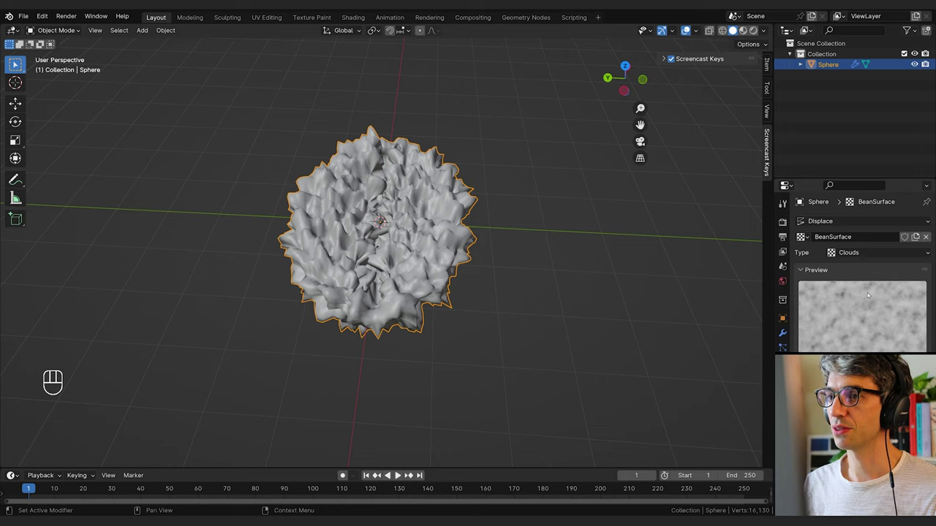
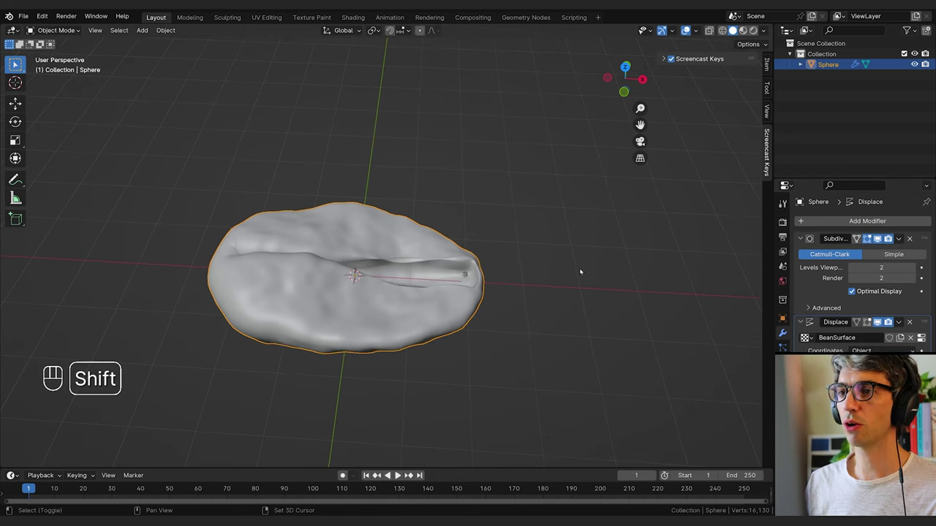
Nudge the bean along X and cancel, leaving it at its original position
key(shift+a)
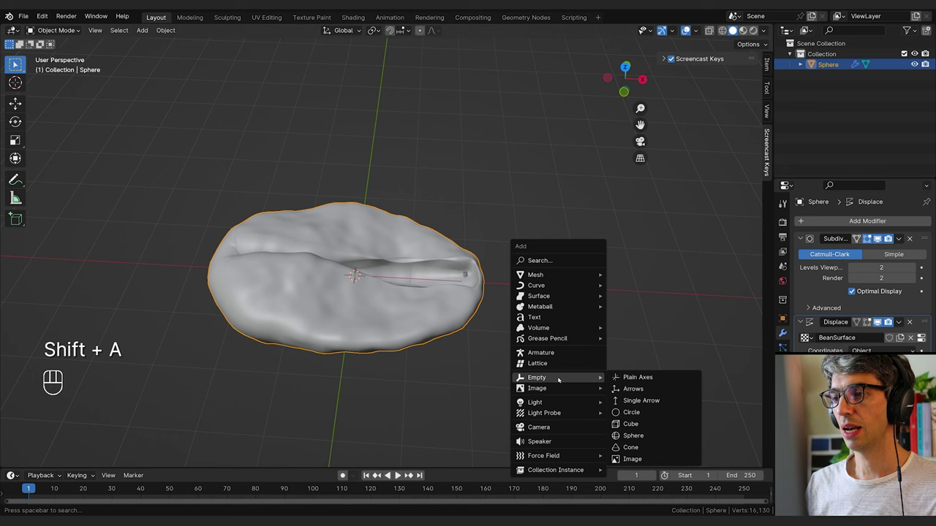
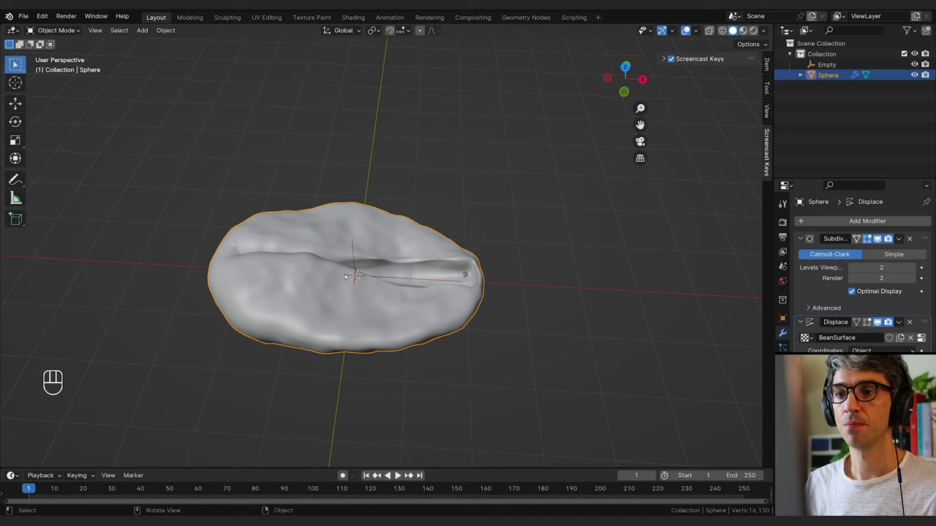
key(g)
key(x)
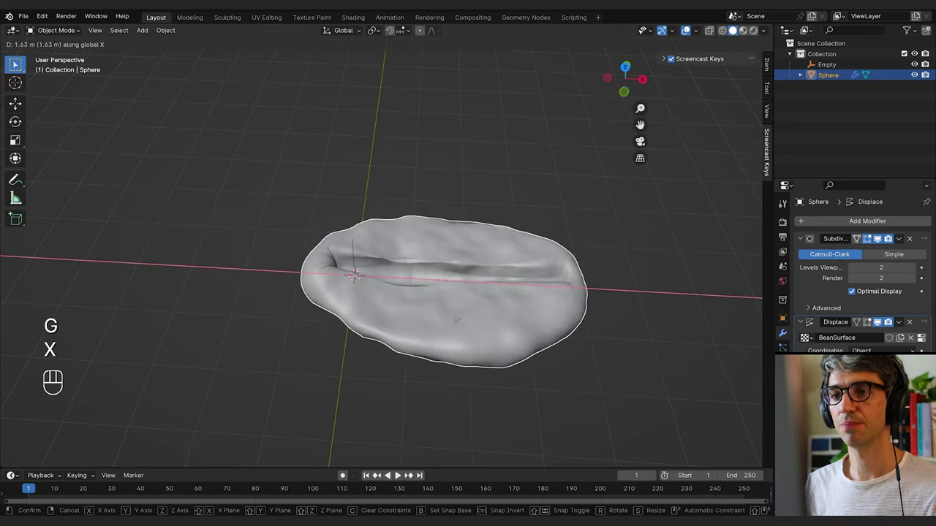
key(Escape)
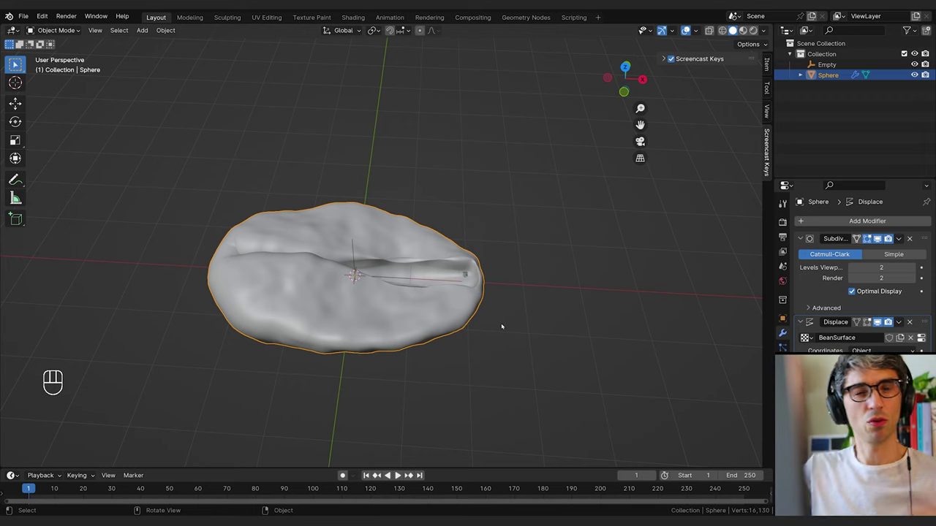
key(g)
key(x)
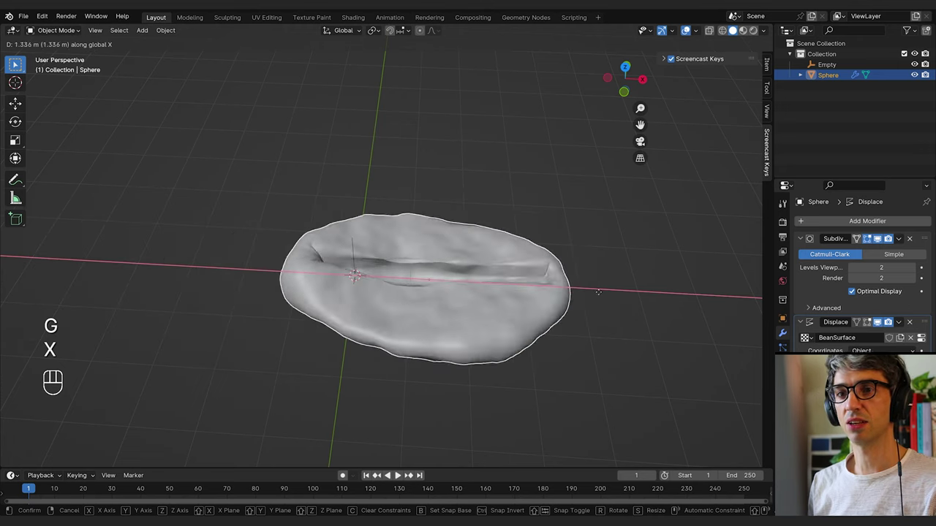
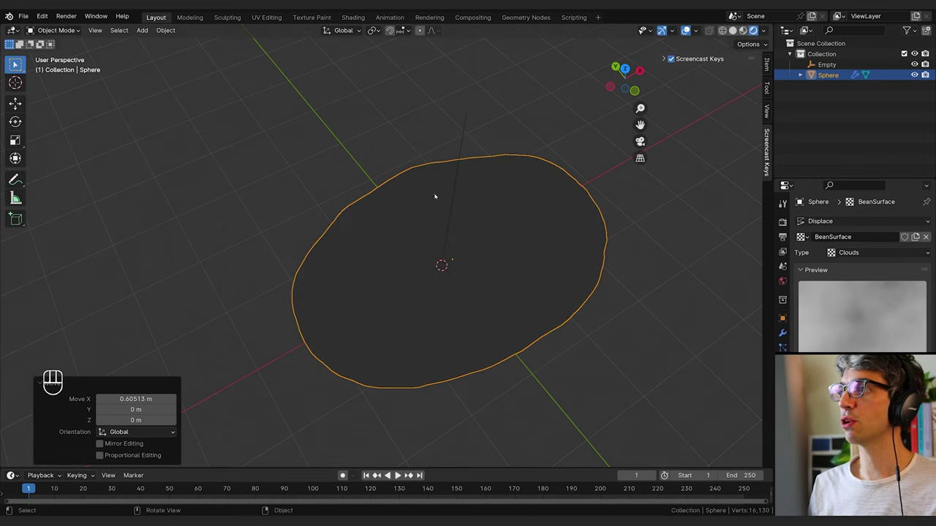
Orbit back above the bean and confirm the viewport shading options
drag(766, 33, 413, 473)
middle_click(413, 473)
middle_click(413, 473)
click(413, 473)
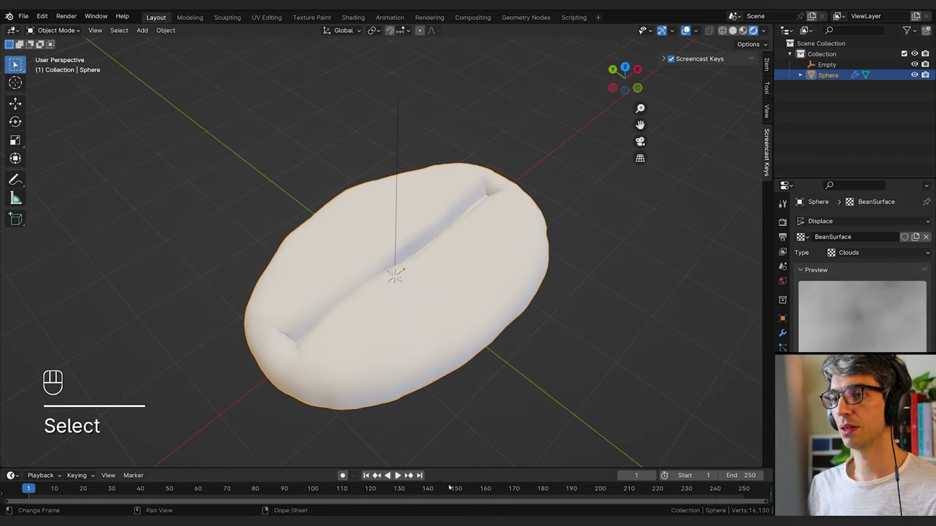
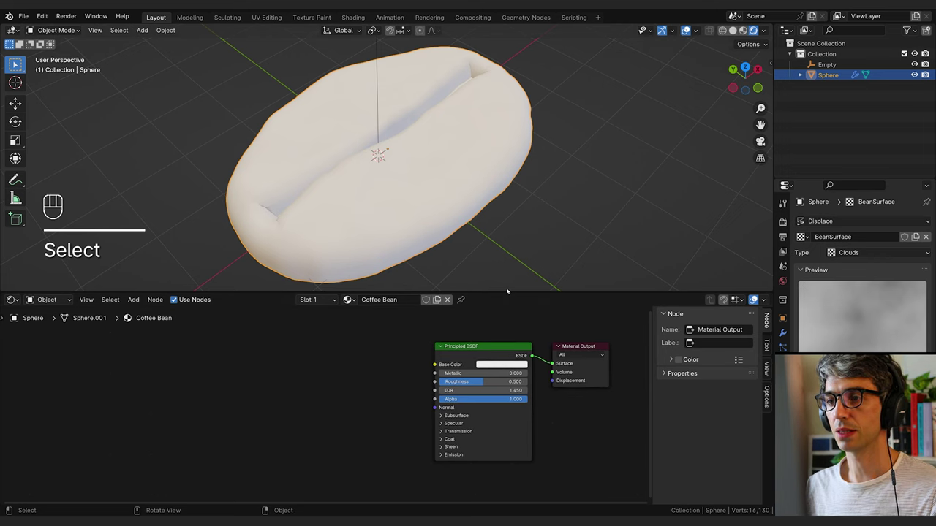
Set the Coffee Bean material's base colour to a deep reddish brown
click(510, 295)
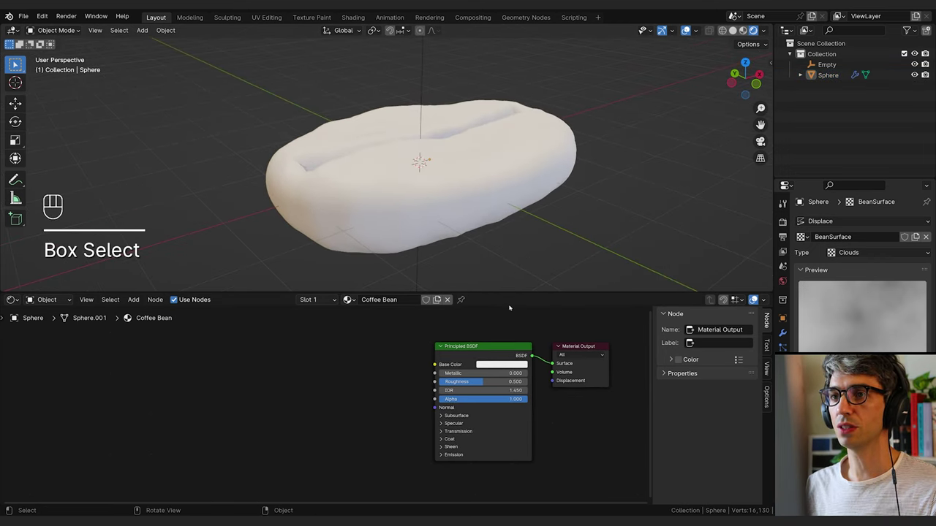
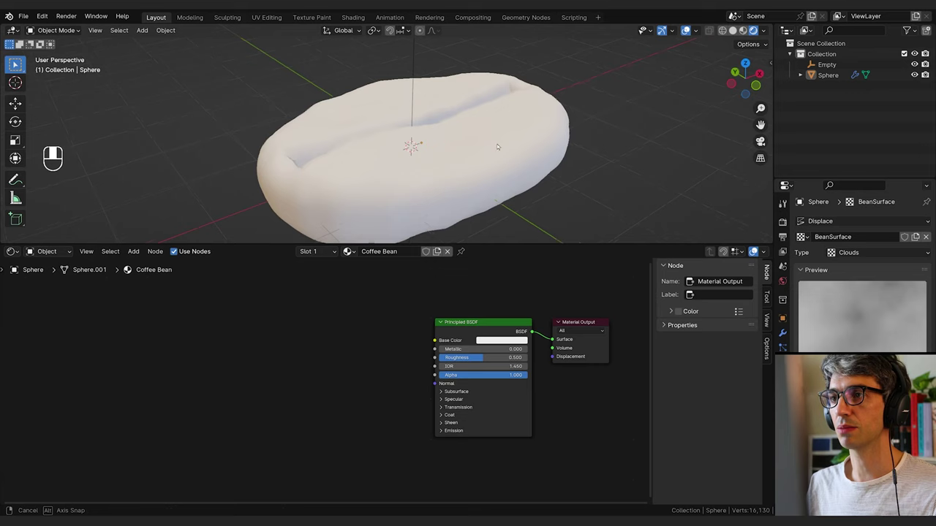
click(439, 174)
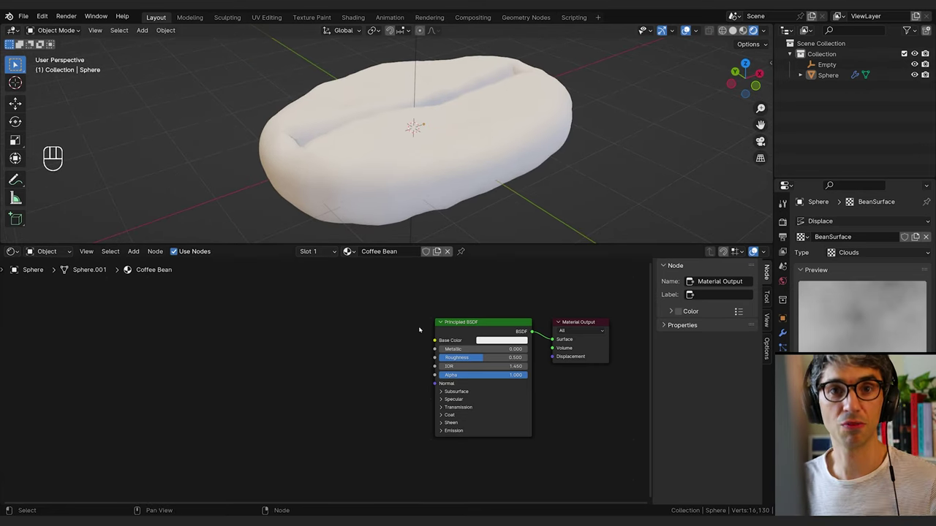
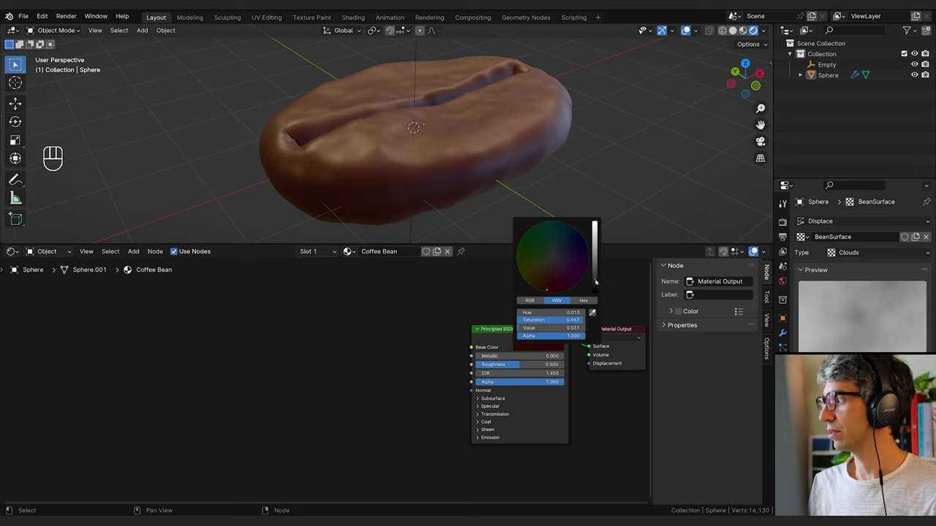
drag(481, 119, 467, 149)
drag(484, 165, 510, 182)
drag(515, 183, 489, 154)
Raise the material roughness to about 0.63 and inspect the bean from several angles
middle_click(494, 167)
middle_click(503, 167)
click(506, 164)
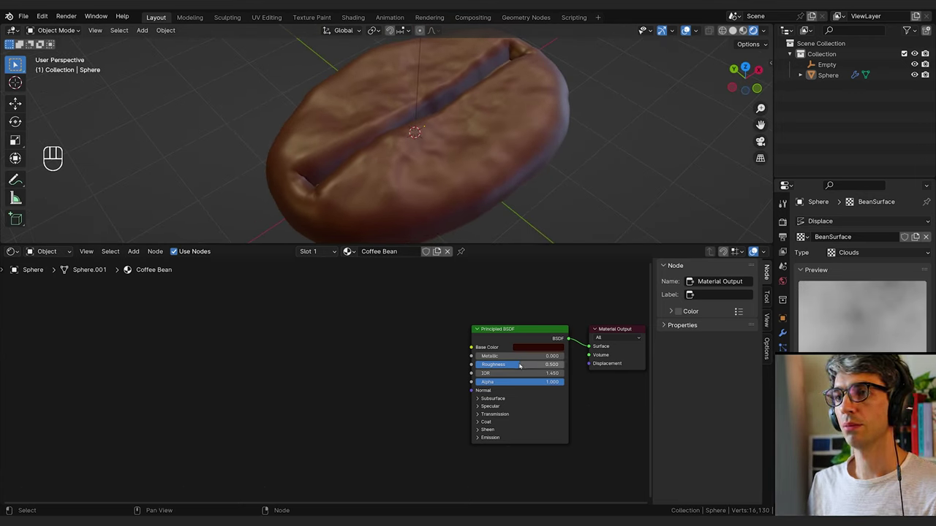
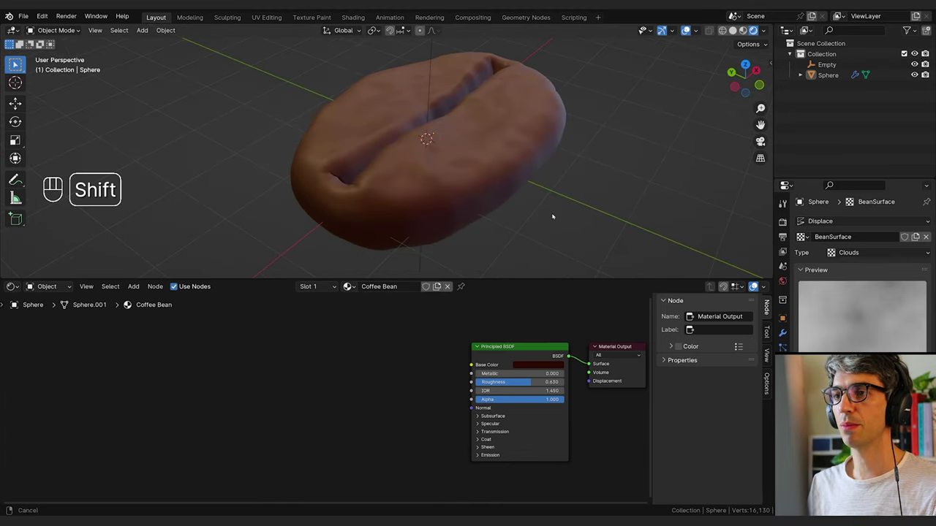
drag(544, 226, 523, 219)
middle_click(520, 219)
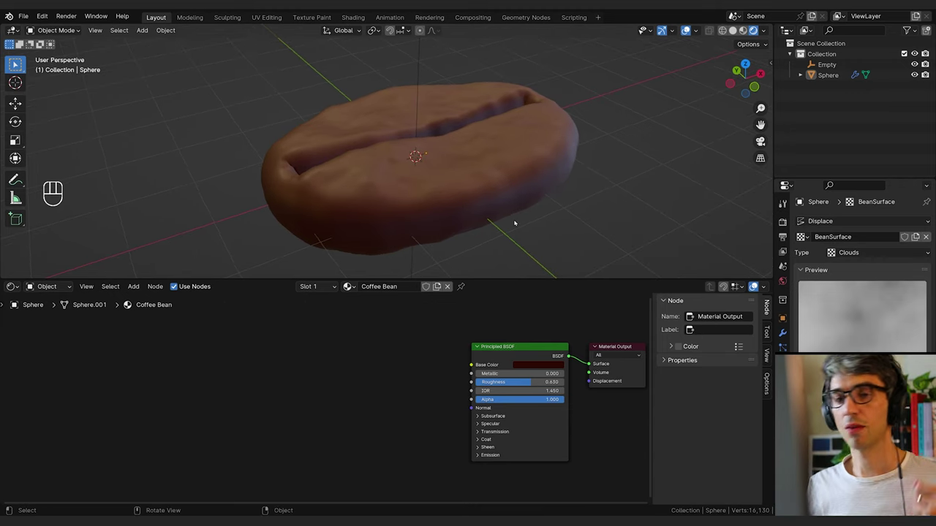
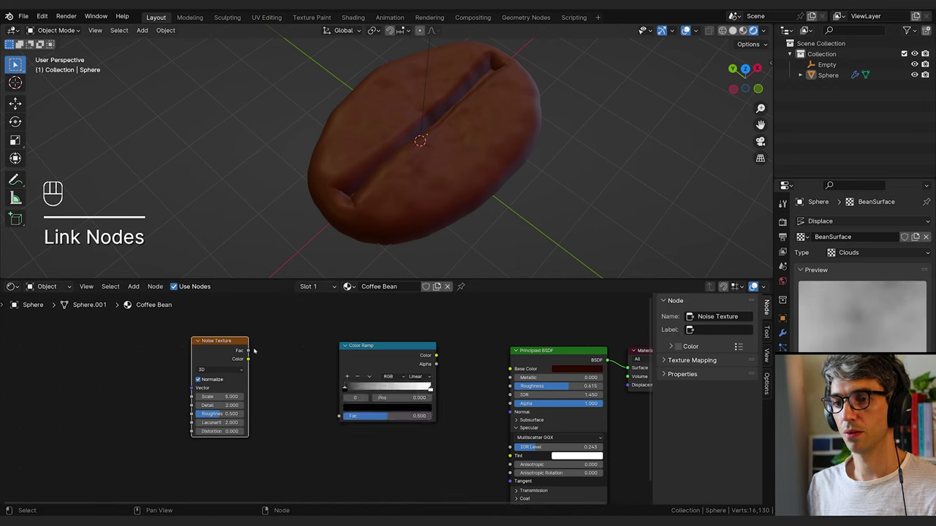
Wire a Noise Texture through a Color Ramp and preview it directly on the bean
drag(320, 394, 358, 414)
double_click(472, 387)
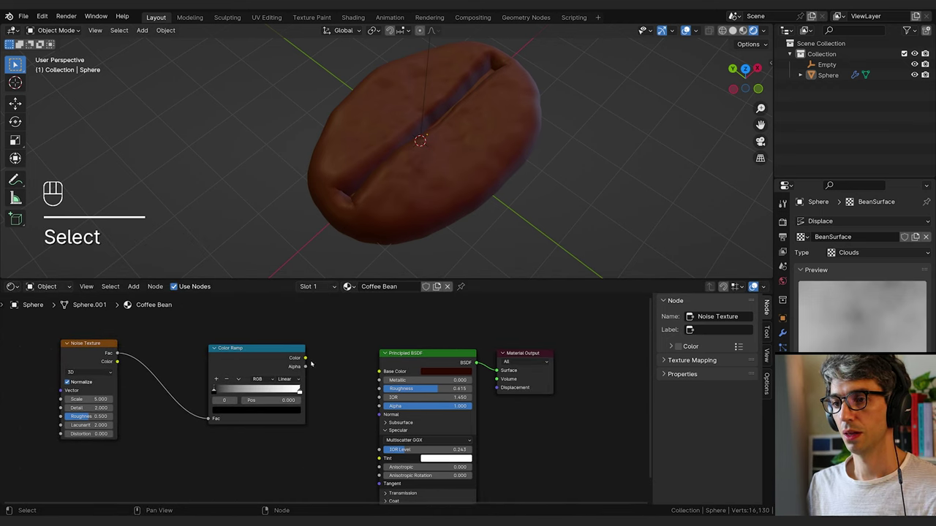
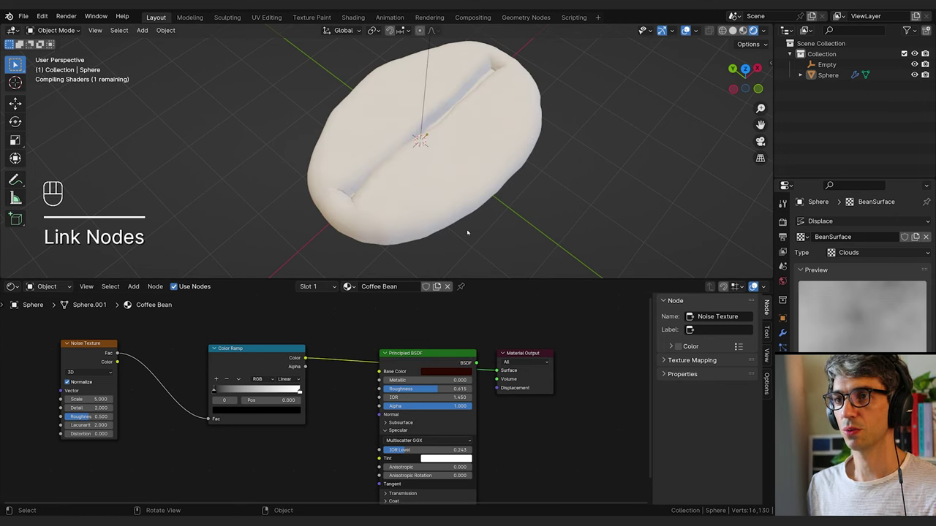
drag(237, 387, 279, 388)
click(319, 388)
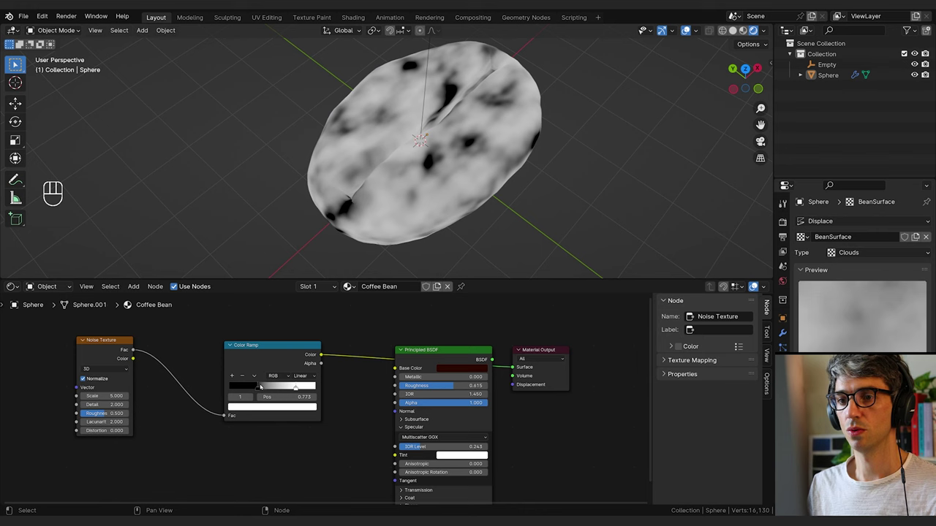
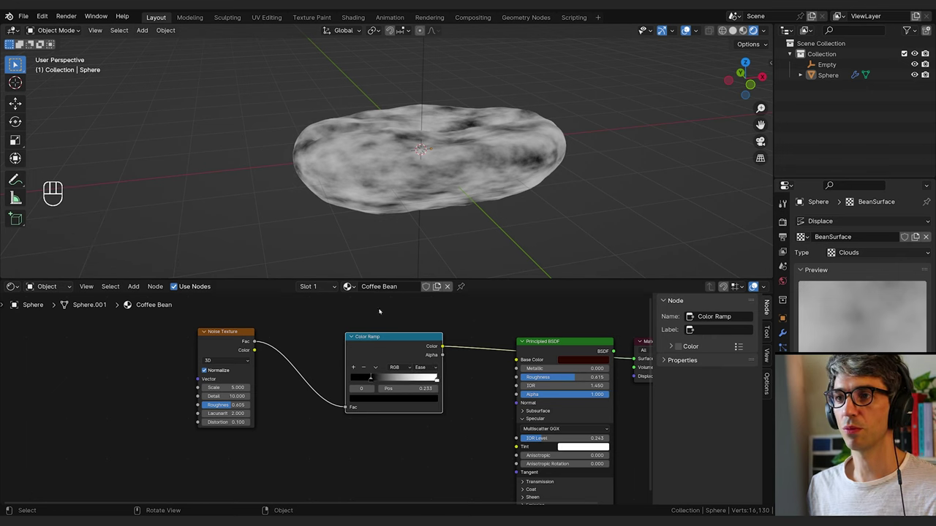
Shift the colour ramp's dark stop to soften the grey mottling
middle_click(458, 145)
drag(465, 145, 444, 137)
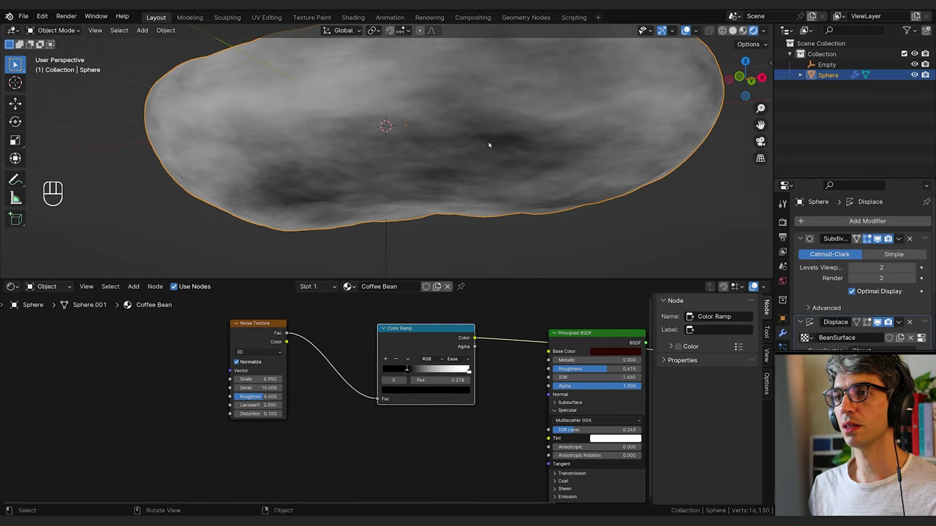
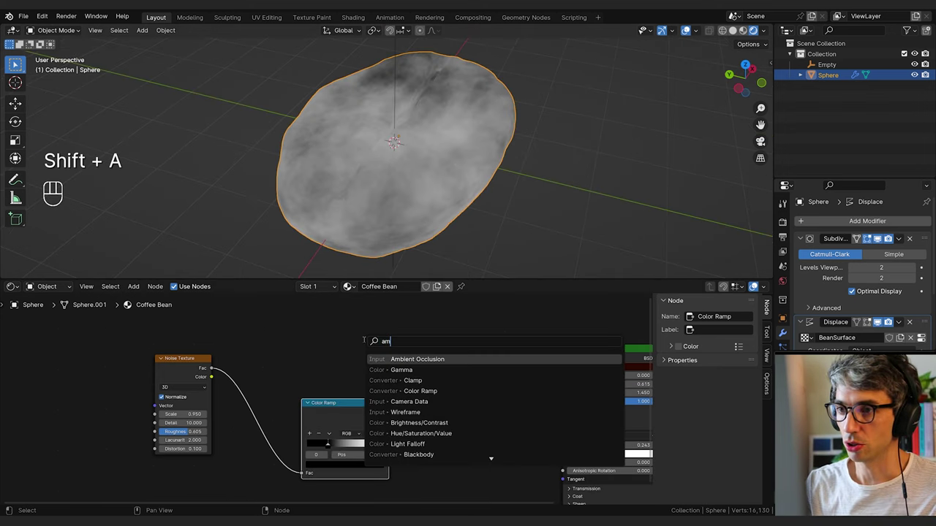
Add an Ambient Occlusion node and wire it through a second Color Ramp into the bean material
key(g)
click(186, 234)
click(185, 233)
click(186, 233)
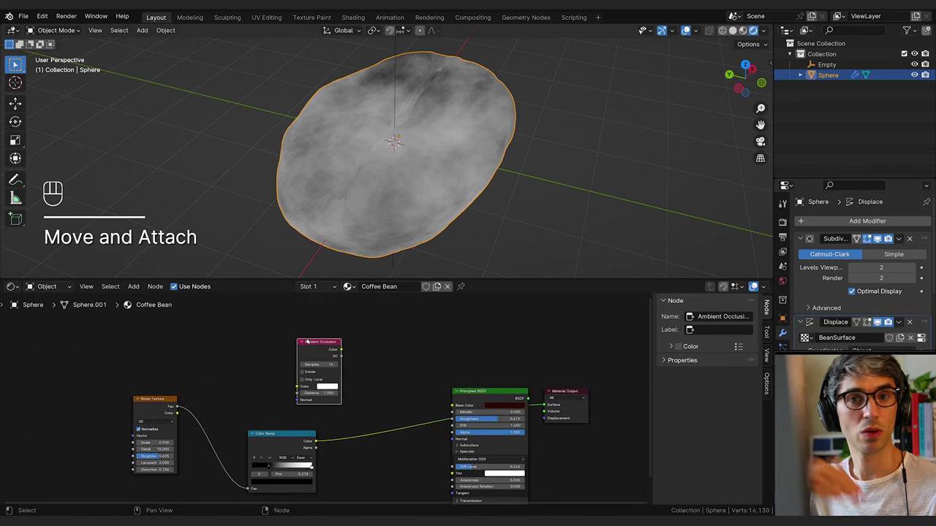
click(380, 372)
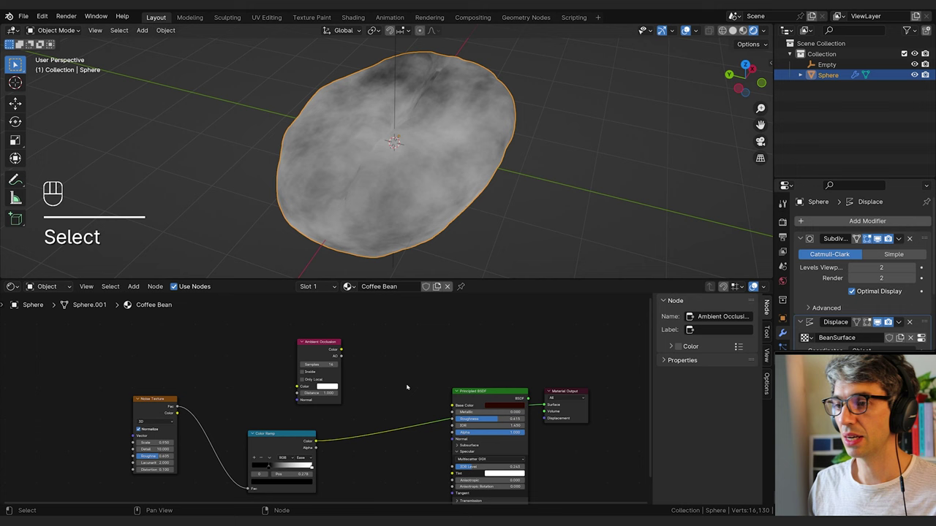
click(493, 399)
click(342, 312)
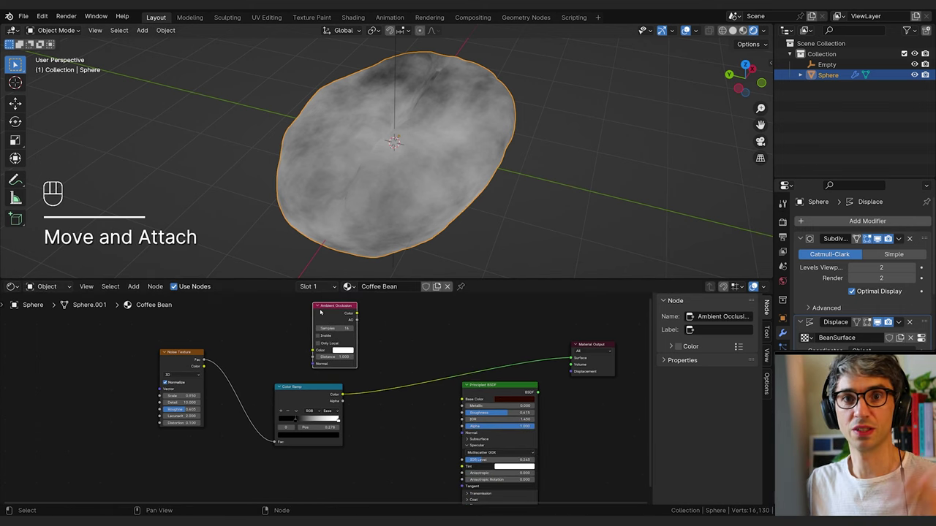
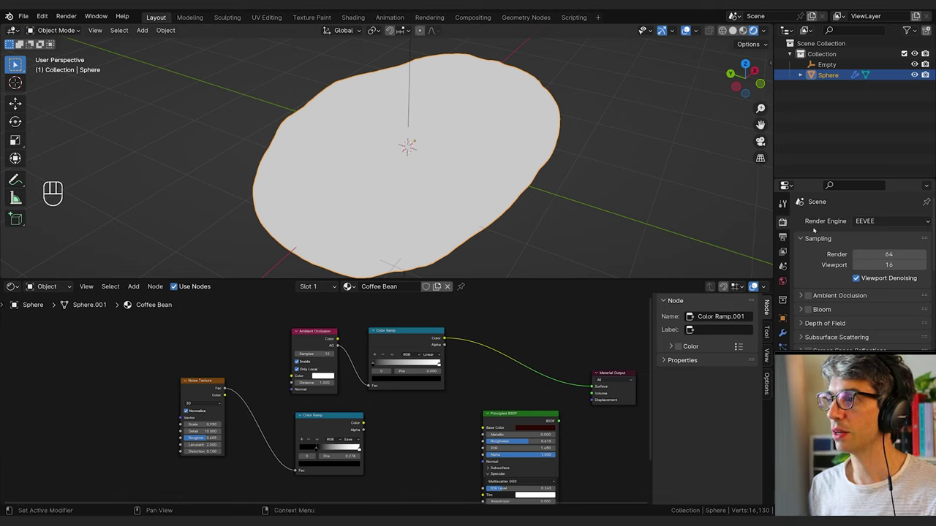
Enable EEVEE Ambient Occlusion, Bloom and Screen Space Reflections, and drag the ramp's black stop to about 0.16
middle_click(814, 232)
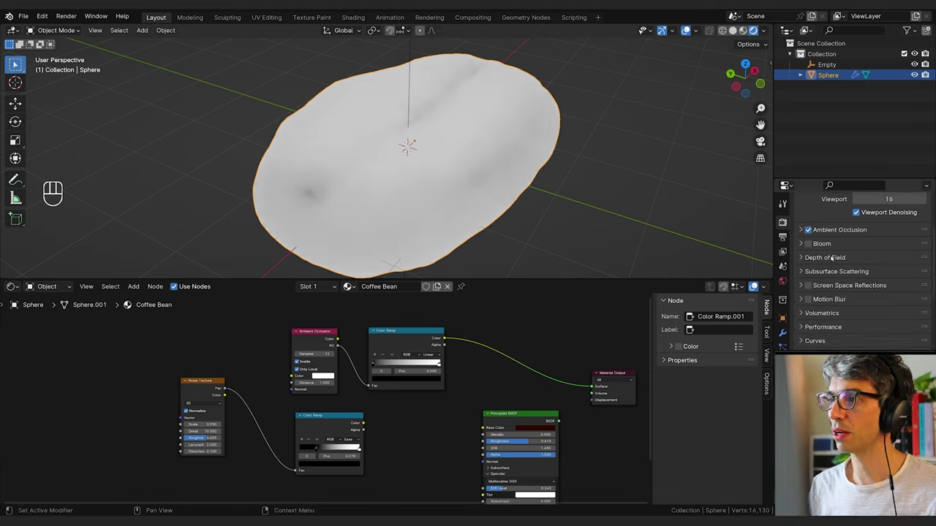
middle_click(811, 246)
middle_click(812, 285)
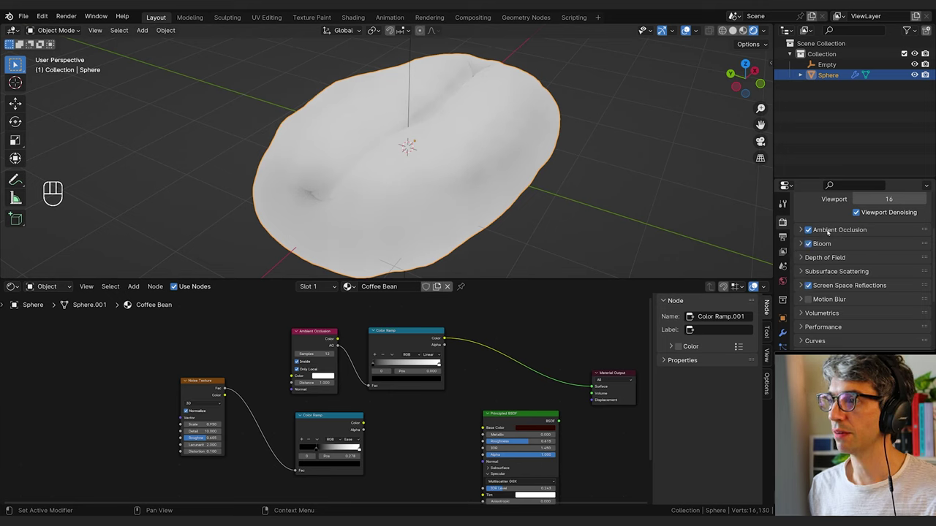
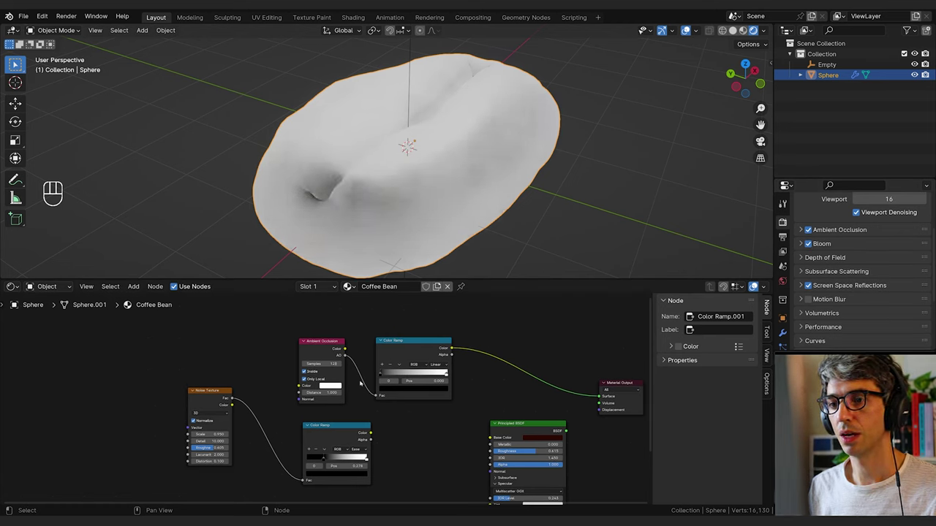
drag(385, 374, 395, 356)
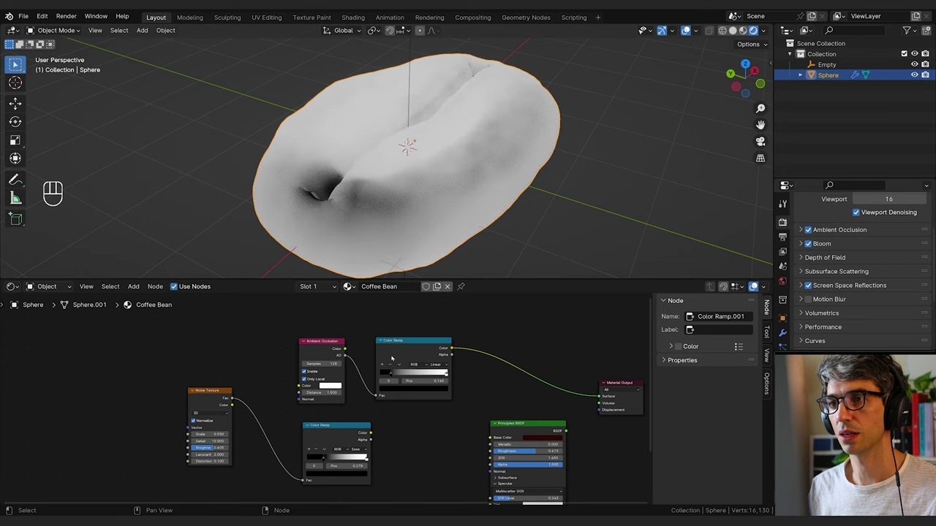
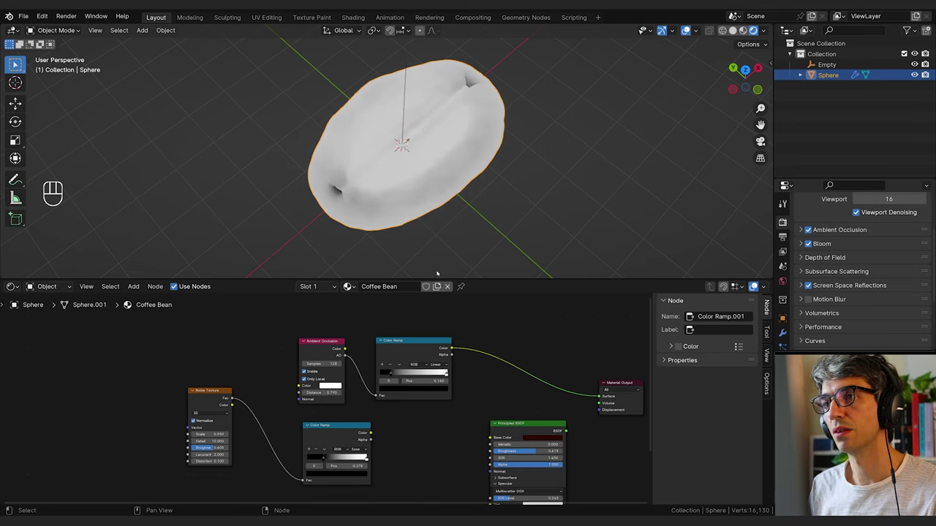
drag(496, 202, 498, 192)
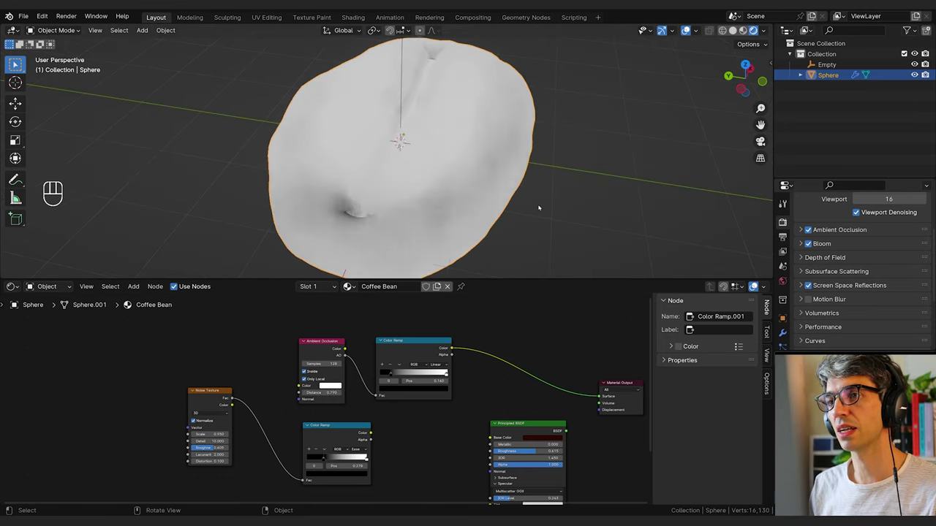
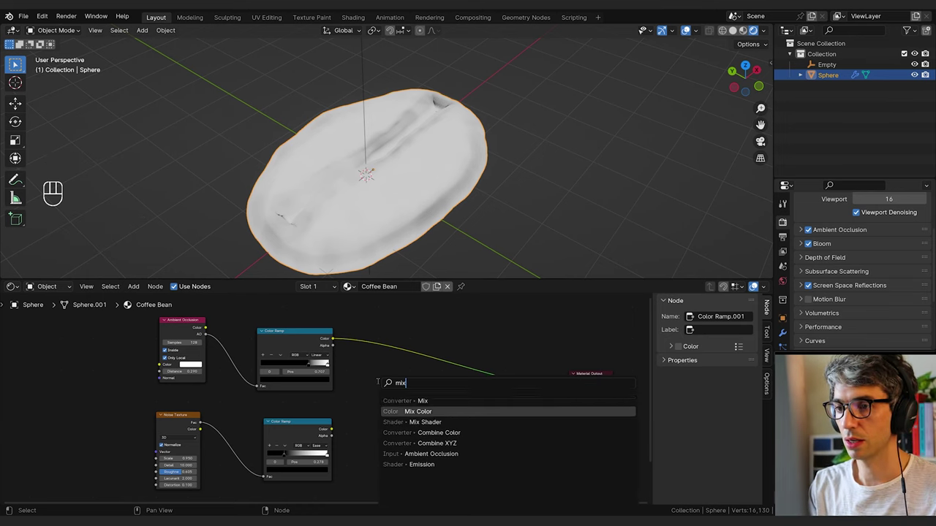
Add a Mix Color node to the Coffee Bean material, not yet connected
click(347, 408)
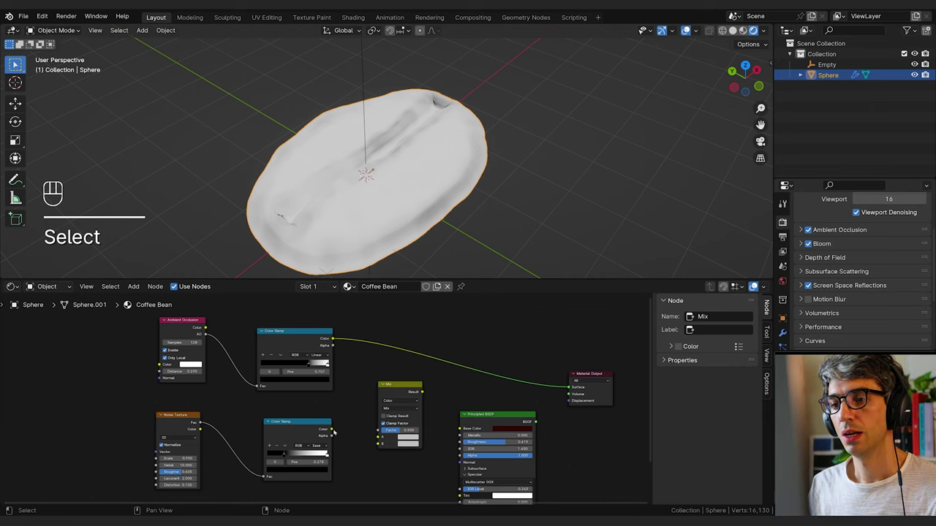
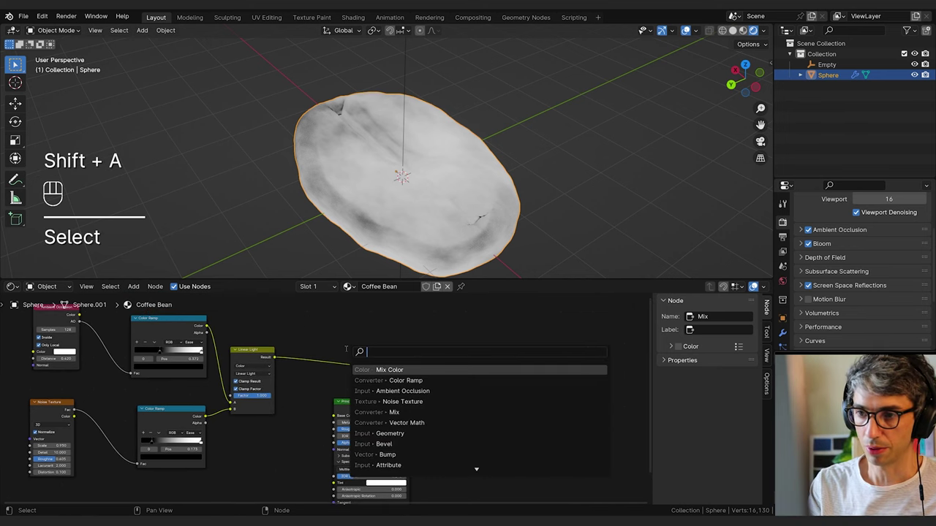
Add a second Mix Color node tinting the bean dark red into Base Color, then inspect the crease
key(BackSpace)
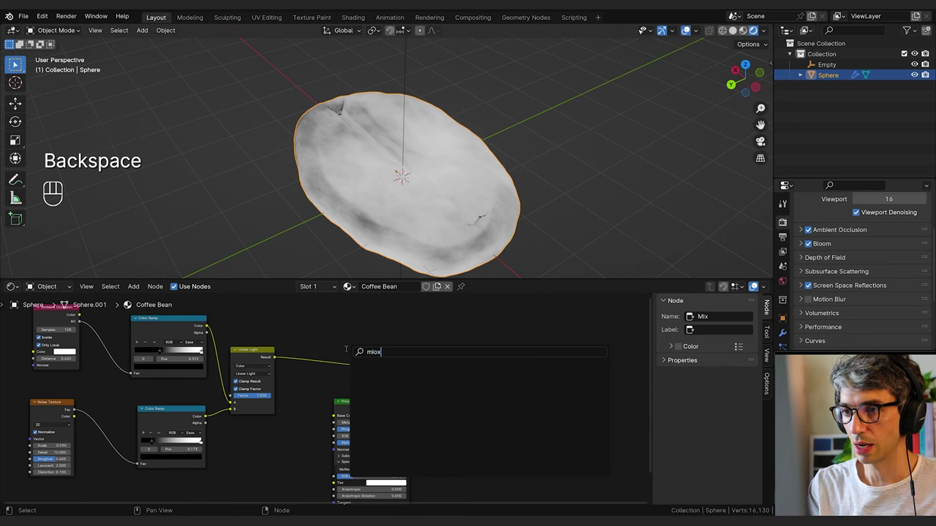
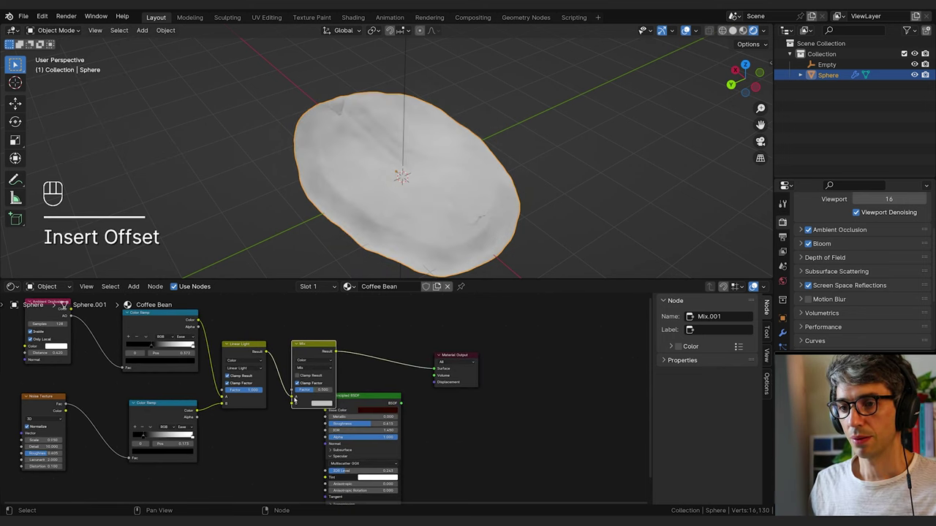
drag(293, 397, 299, 395)
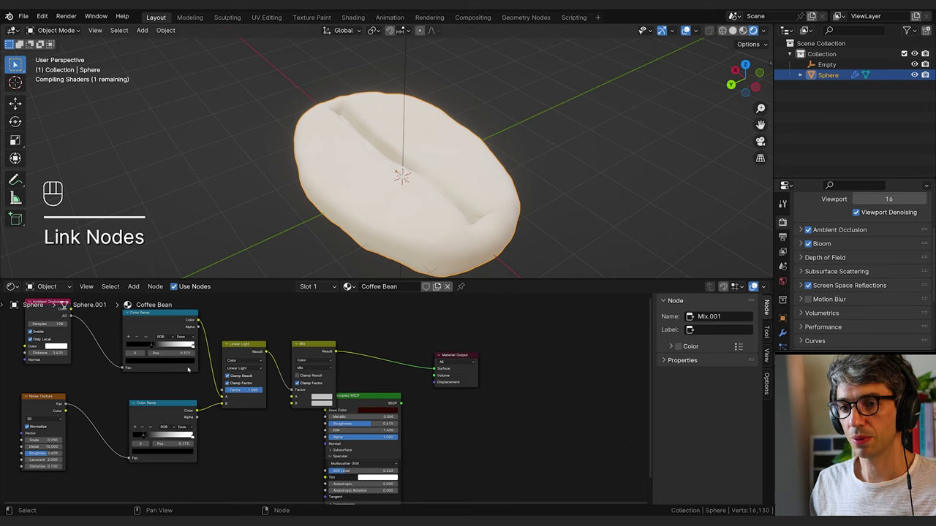
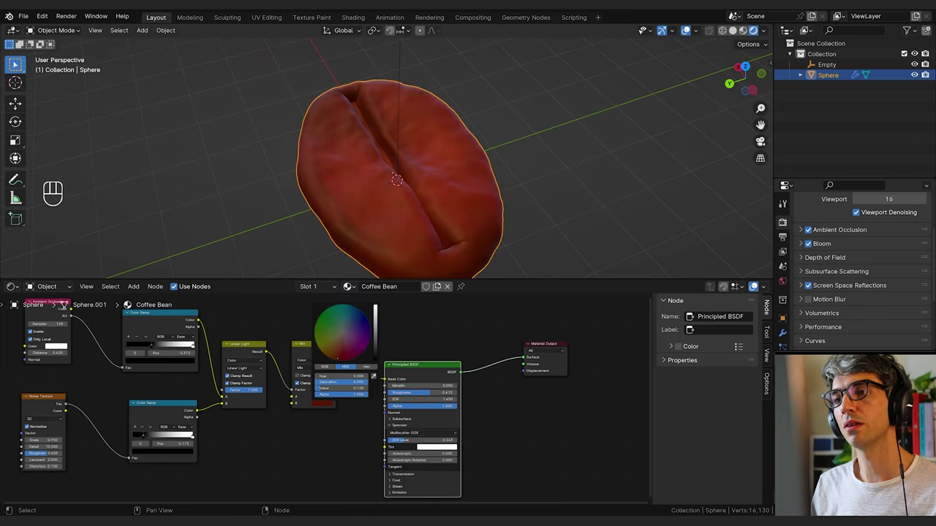
drag(523, 207, 451, 191)
drag(440, 186, 446, 175)
middle_click(448, 178)
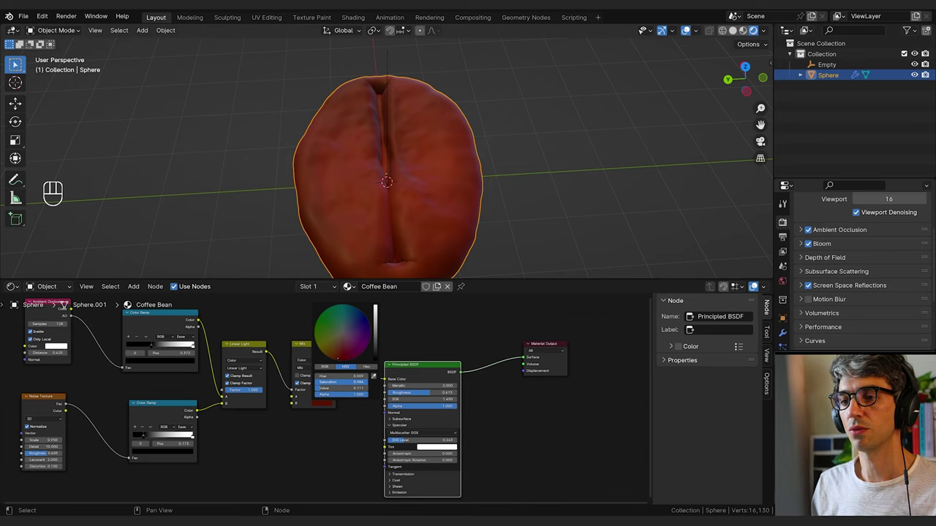
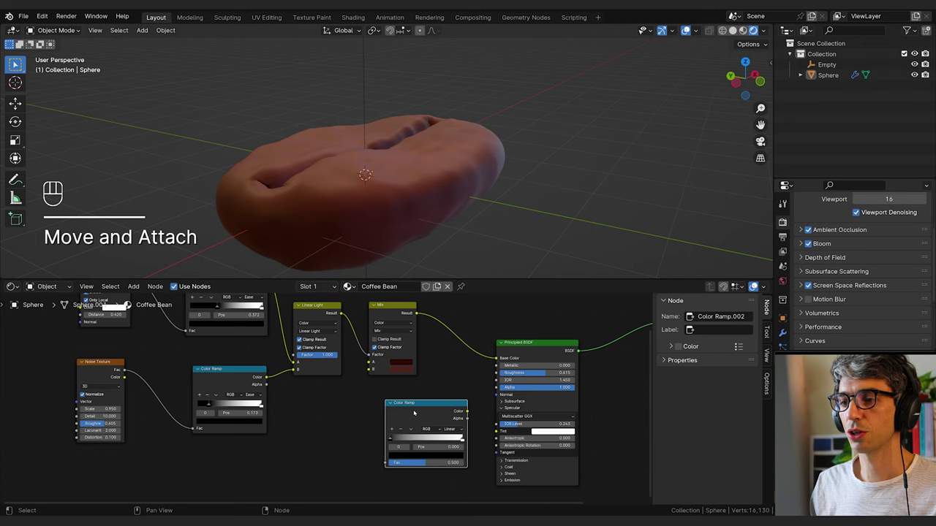
Position the new Color Ramp below the Mix and feed the texture output into its factor
drag(390, 309, 411, 337)
click(408, 410)
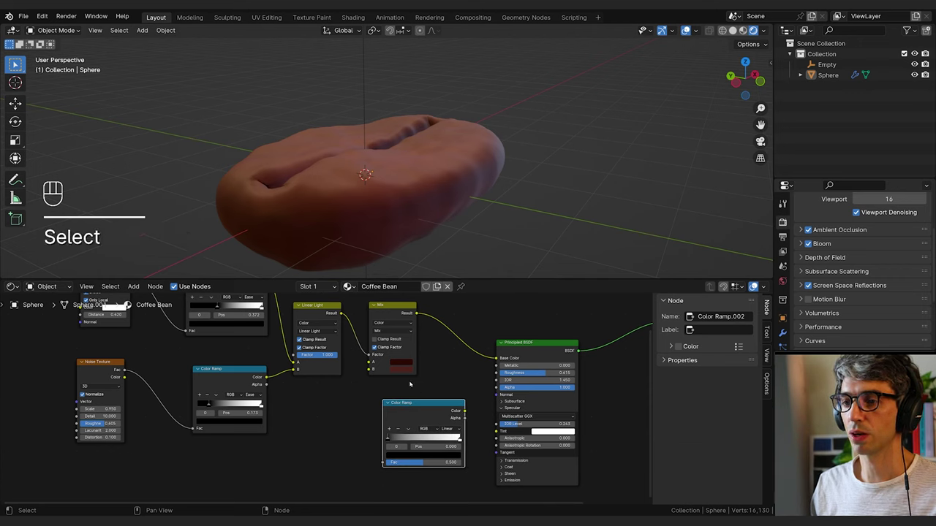
drag(311, 315, 345, 321)
drag(343, 315, 386, 465)
Select the ramp's black stop and bring up its colour swatch for editing
click(423, 421)
click(429, 405)
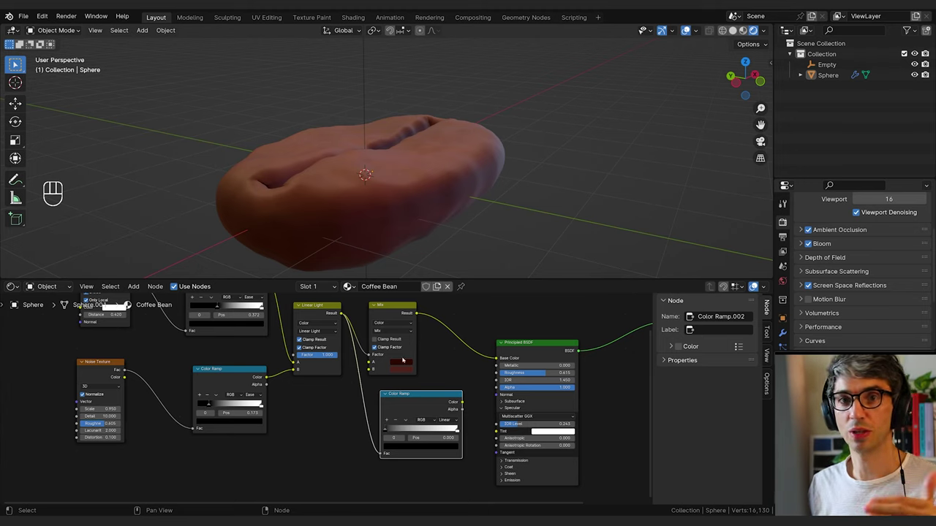
click(392, 429)
drag(389, 432, 383, 433)
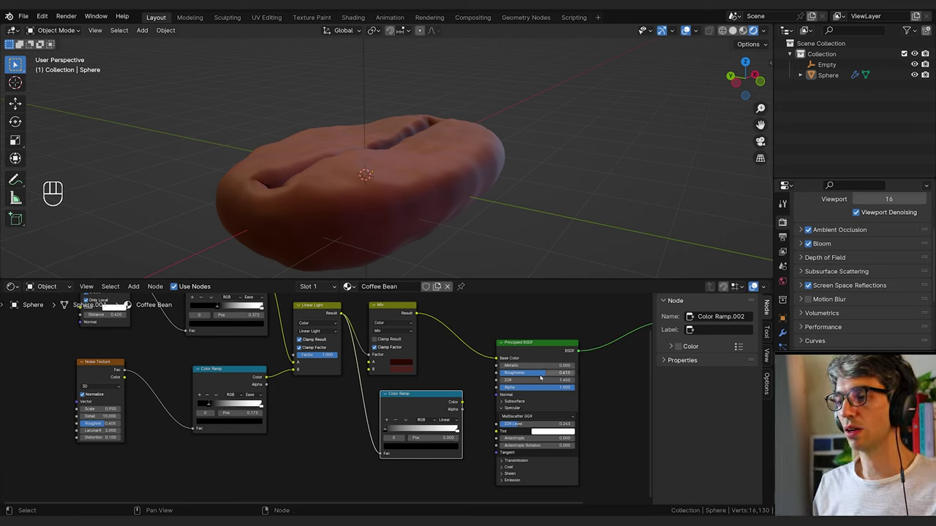
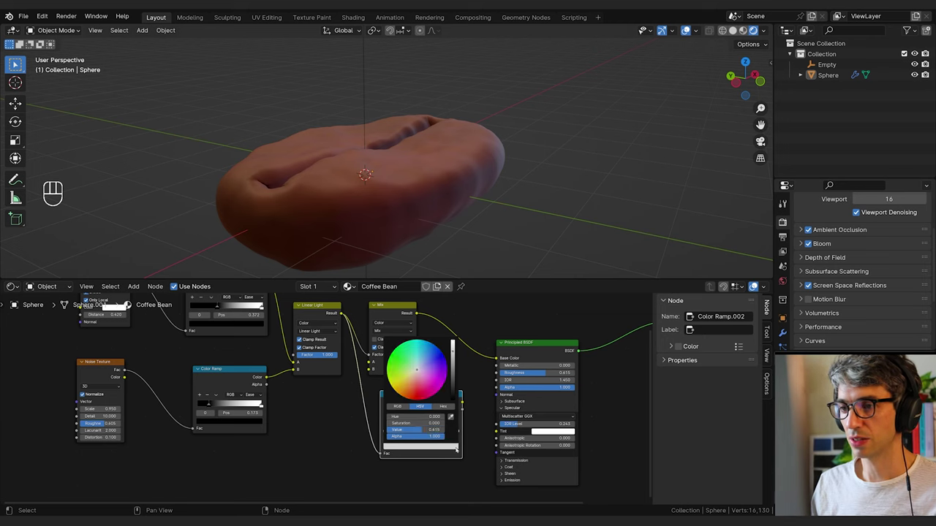
Set the dark stop to grey and link the Color Ramp colour to the Principled BSDF Roughness
click(494, 434)
click(452, 405)
drag(465, 401, 499, 377)
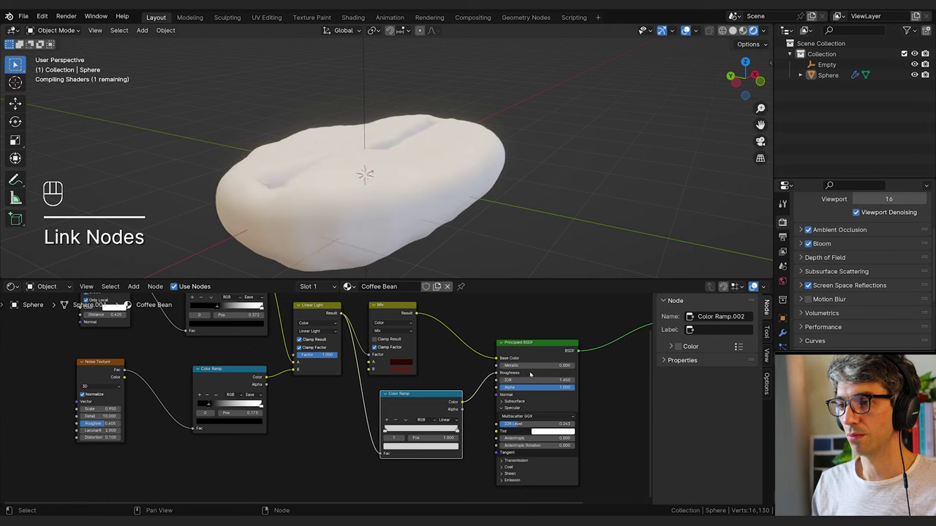
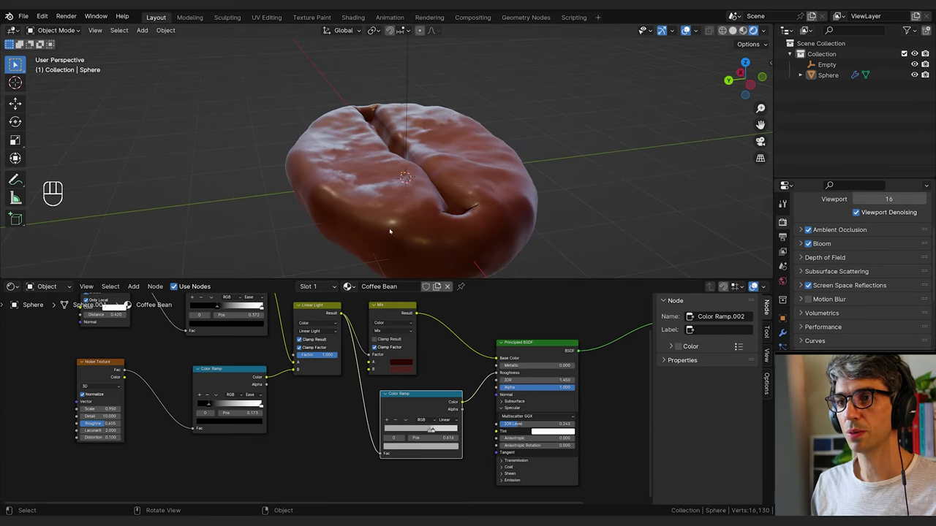
Inspect the bean's varied glossy sheen up close and down into the crease
middle_click(399, 225)
drag(400, 206, 400, 192)
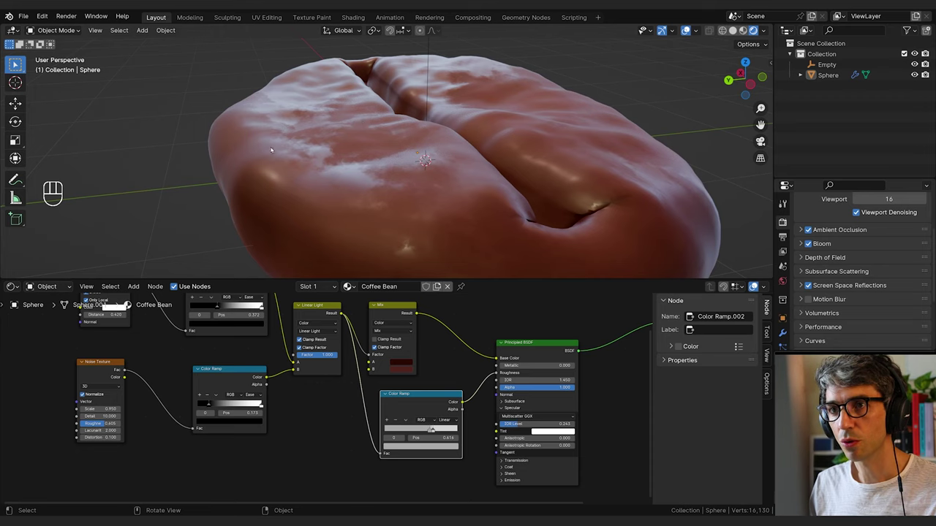
middle_click(395, 139)
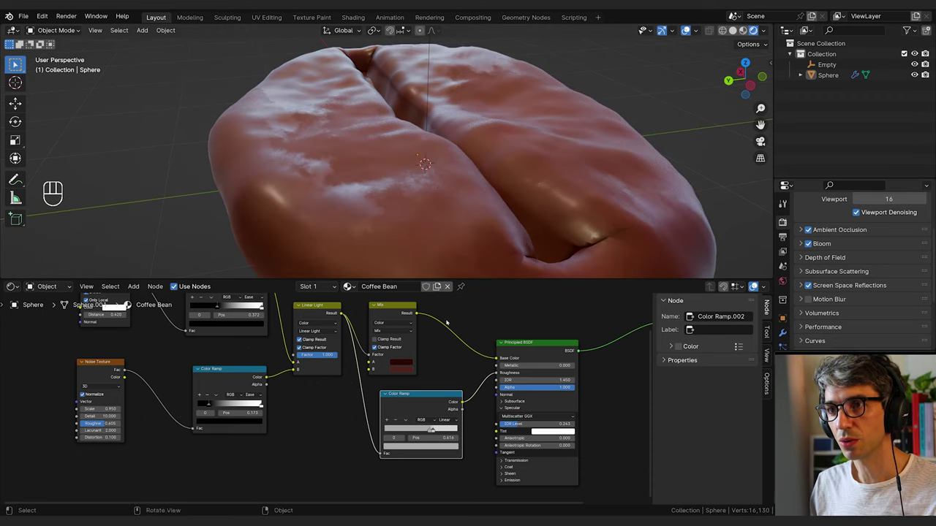
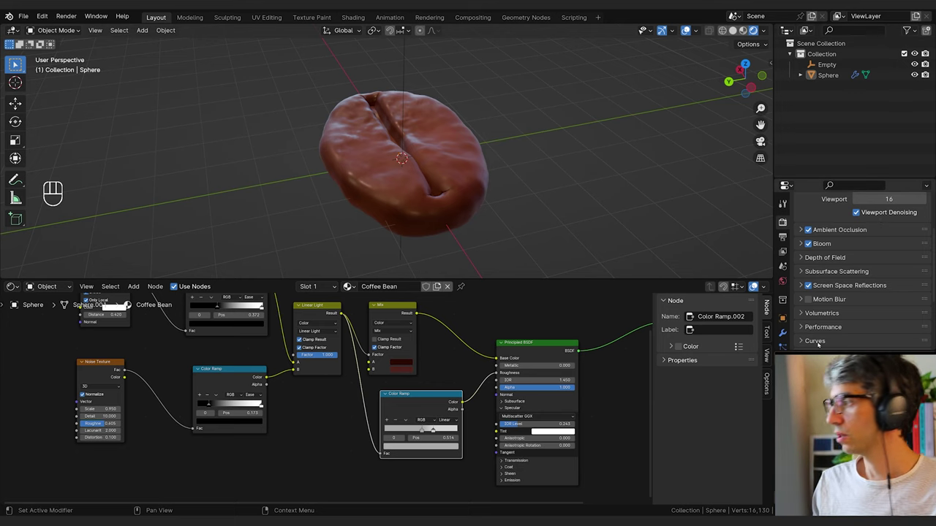
drag(602, 153, 540, 173)
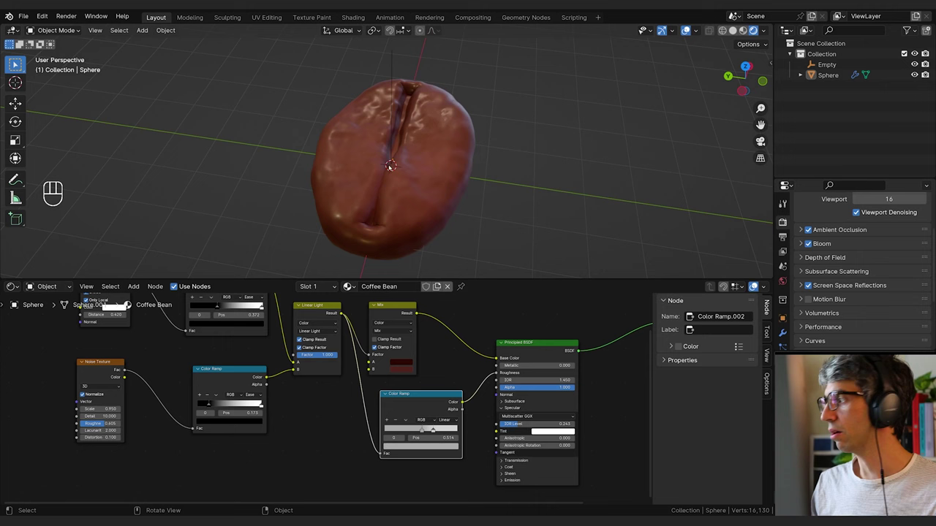
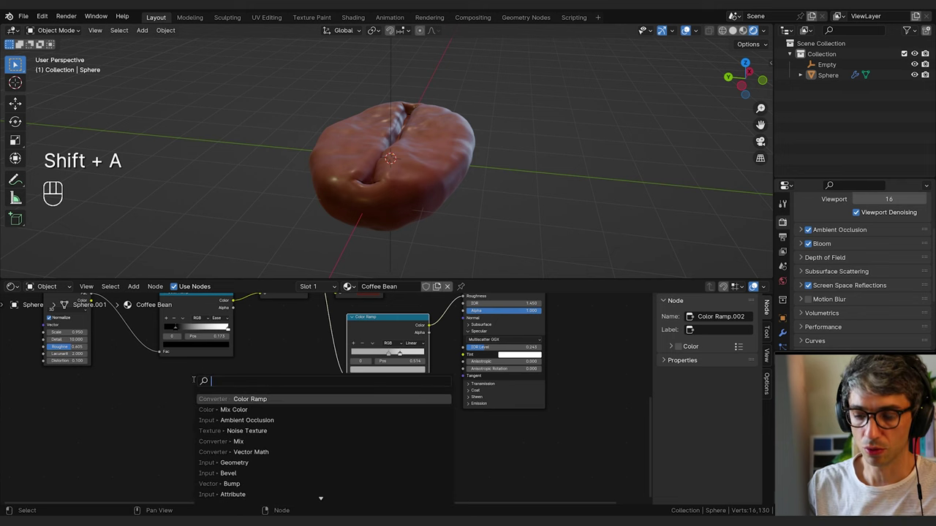
Add a Noise Texture through a Bump node into the shader normal with bump distance 0.4
key(shift+a)
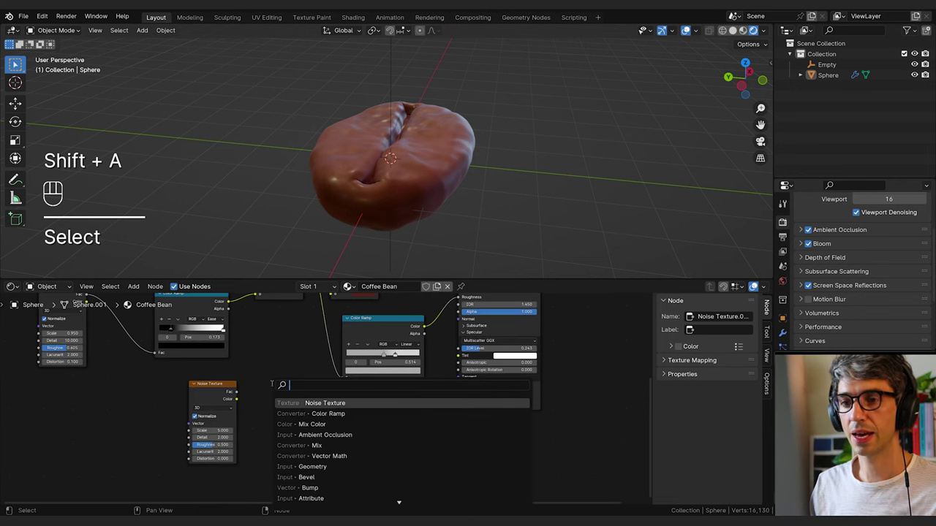
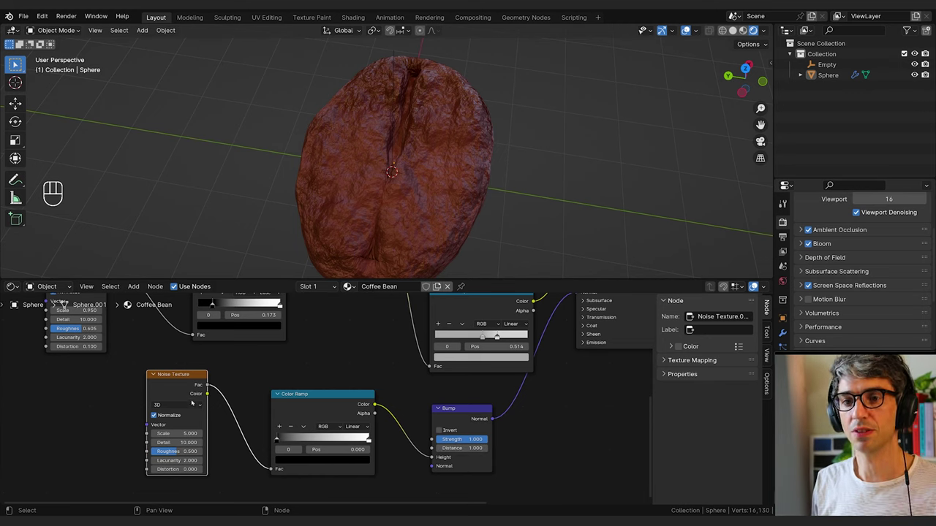
click(523, 163)
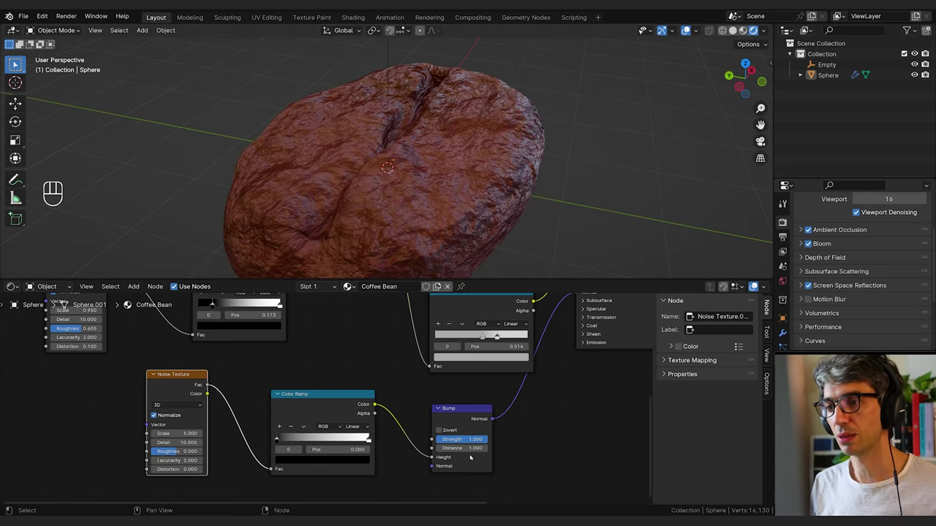
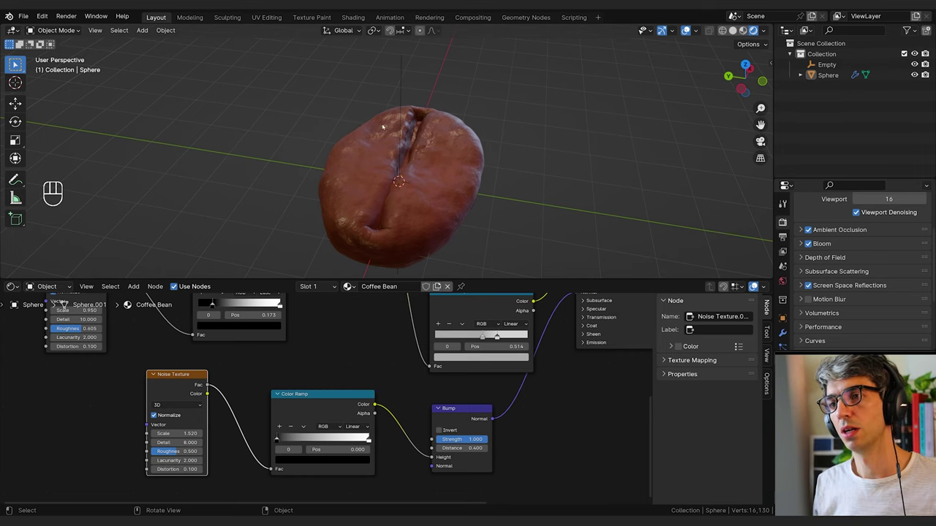
Orbit around the bean to inspect its wrinkled bump detail before vertex painting
drag(429, 163, 418, 182)
drag(424, 212, 418, 179)
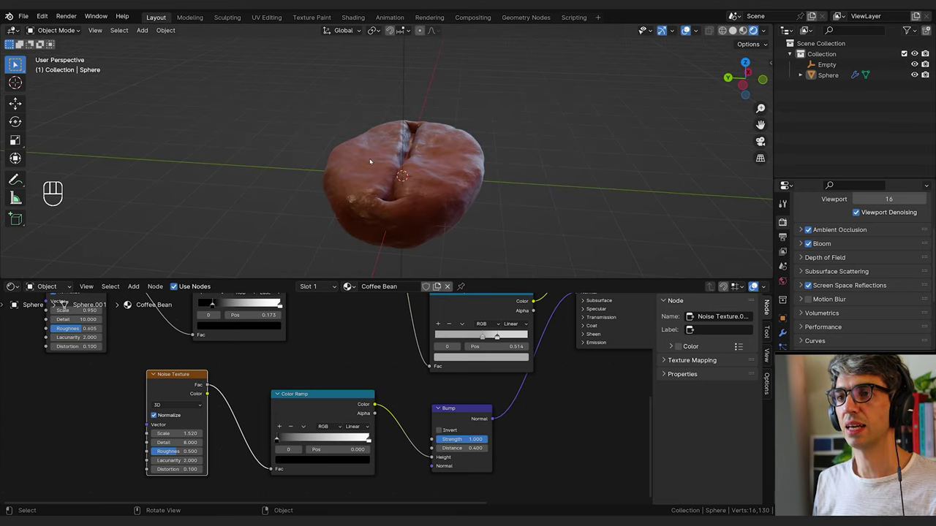
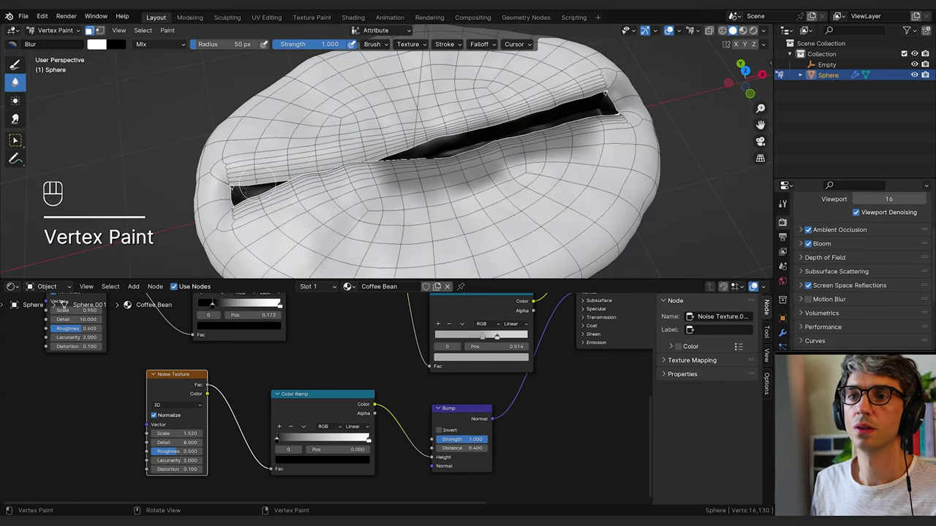
Hide the wireframe overlay and switch from Vertex Paint back to Object Mode
key(alt+a)
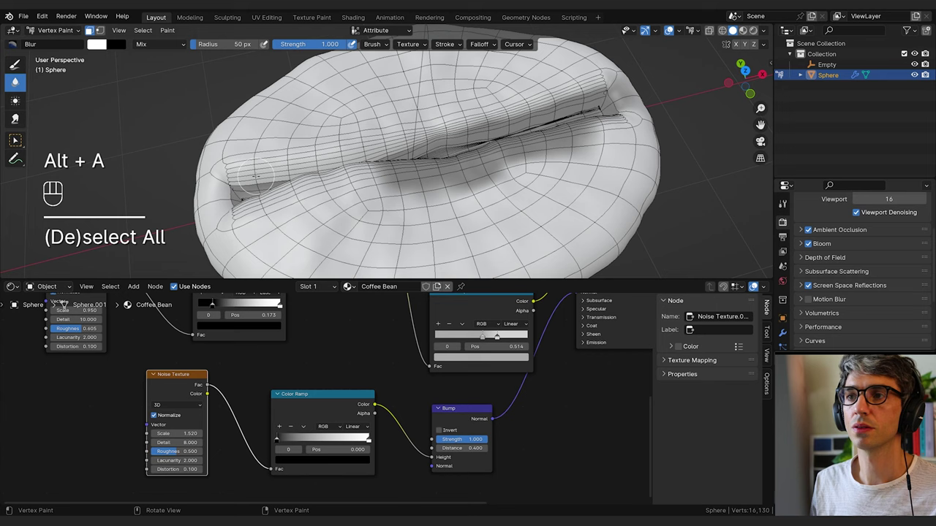
key(alt+a)
key(alt+s)
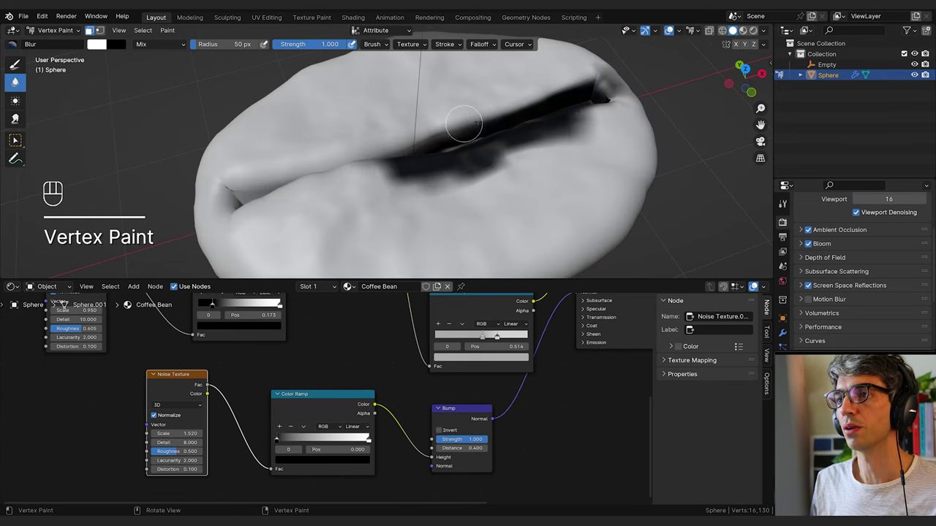
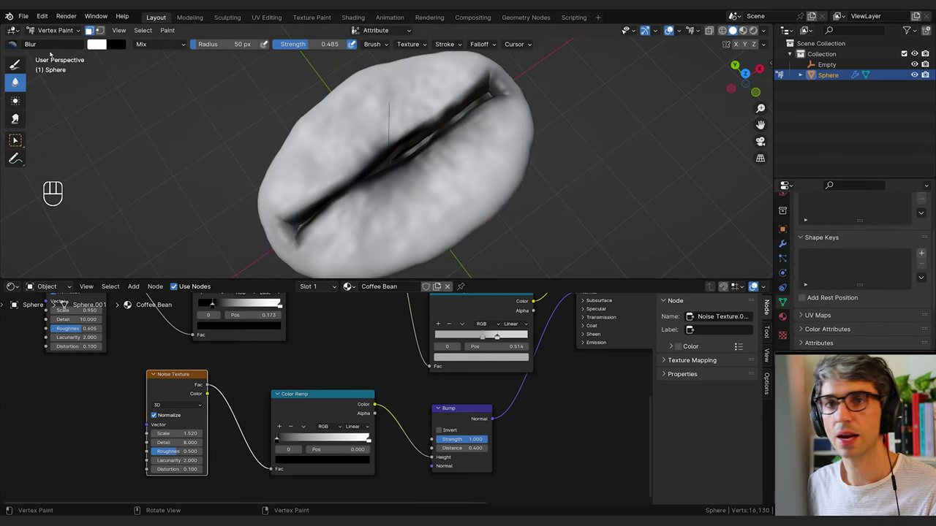
click(40, 35)
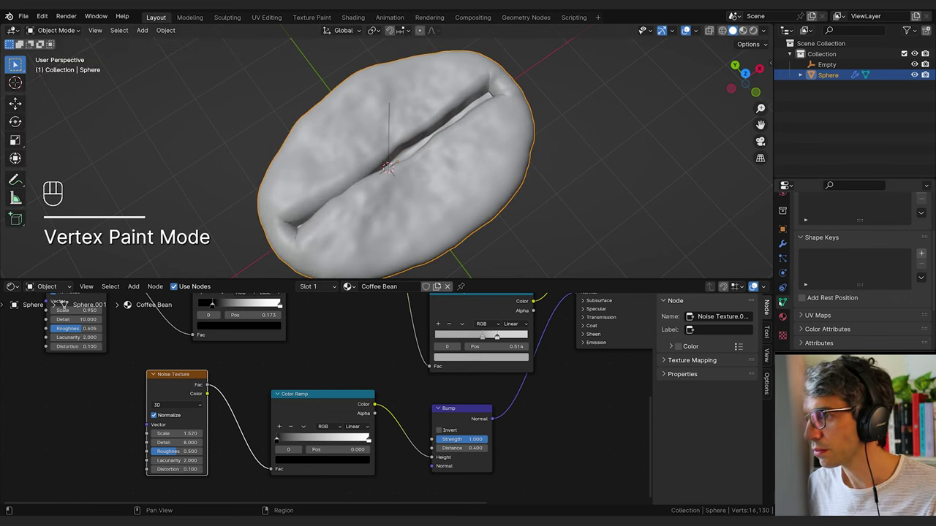
Rename the bean's colour attribute to Vertex Paint in Object Data Color Attributes
click(809, 286)
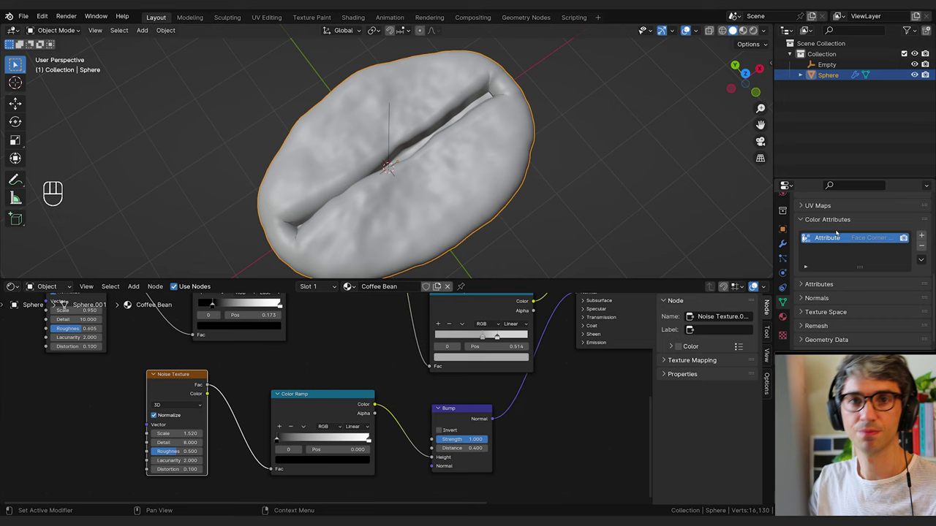
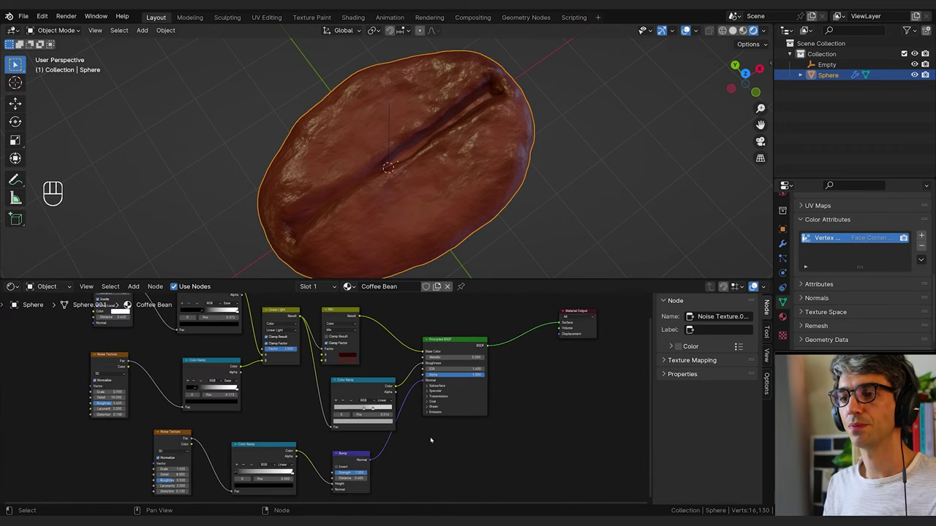
double_click(438, 423)
click(332, 326)
Add a Color Attribute node reading Vertex Paint to the Coffee Bean material
key(shift+a)
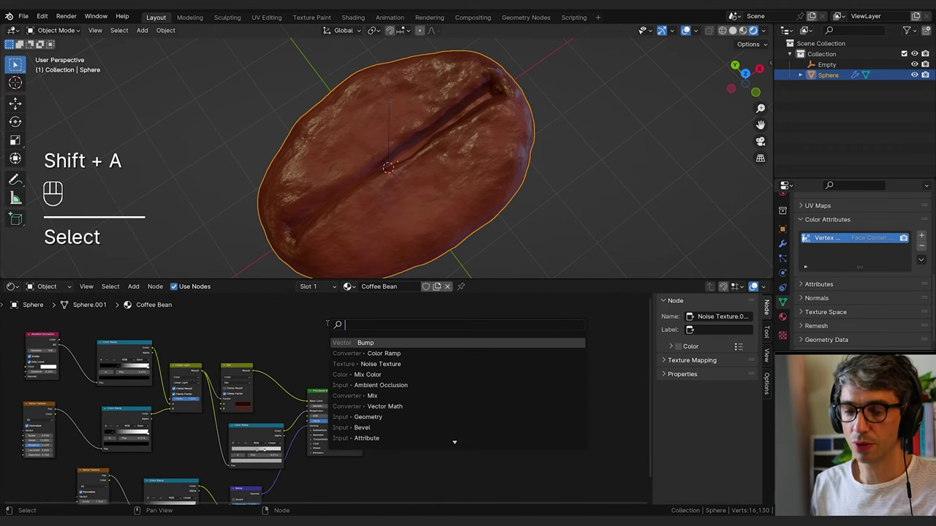
key(t)
key(Delete)
key(x)
click(186, 233)
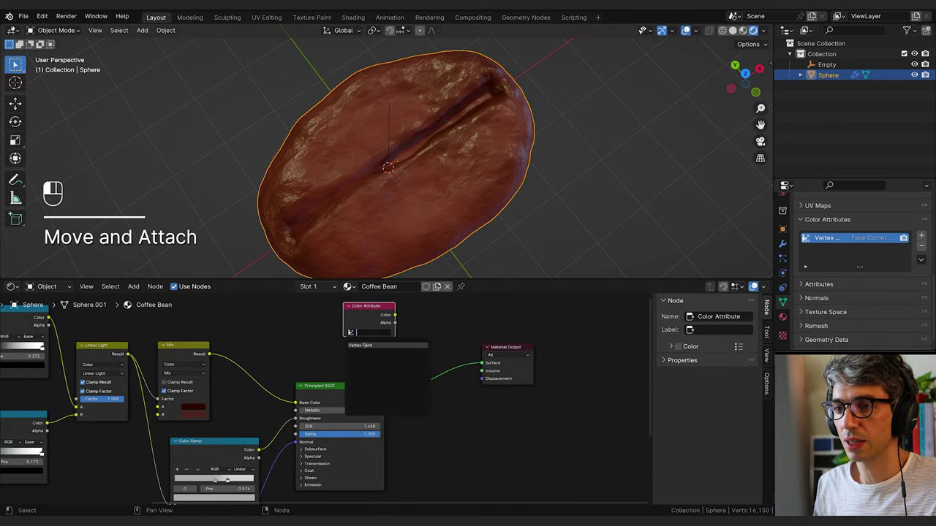
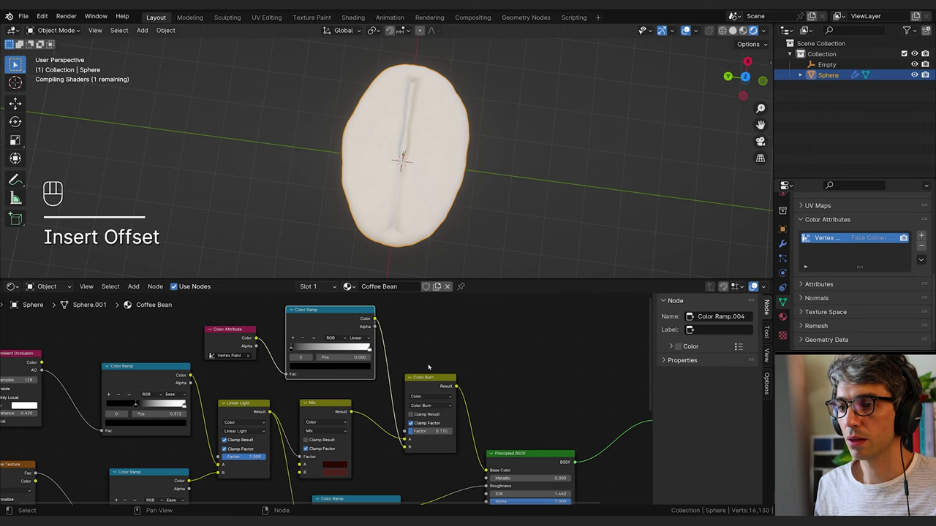
Blend the vertex-paint colour into the bean's base colour with a Color Burn mix at factor 0.11
middle_click(457, 341)
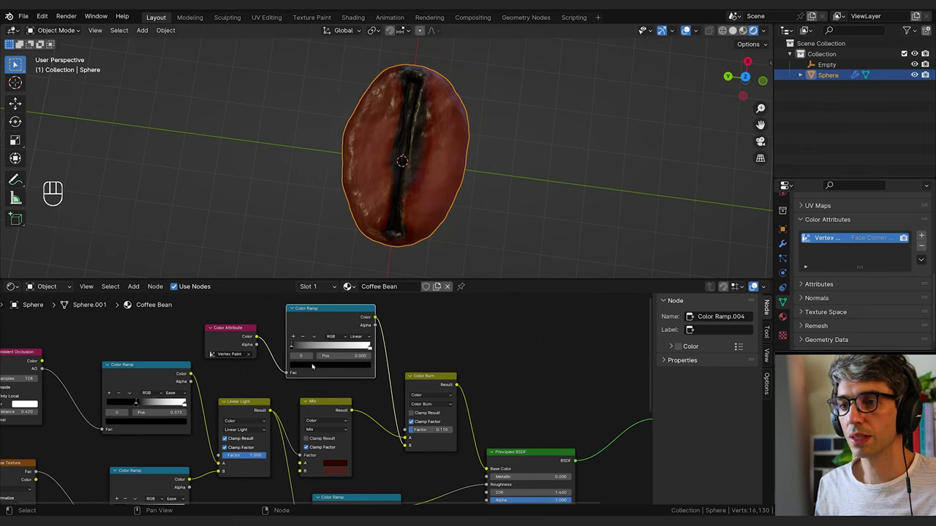
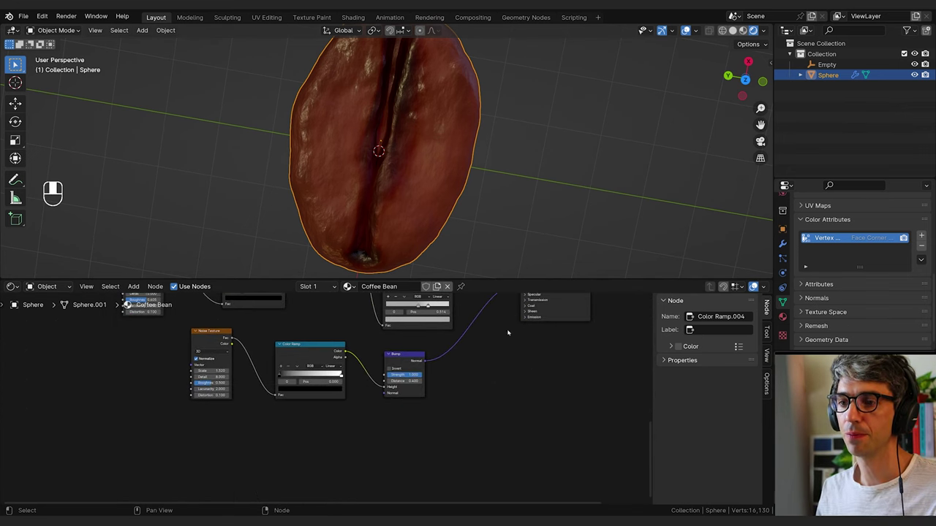
Add a Voronoi Texture node and place it in the Coffee Bean material
key(shift+x)
key(shift+a)
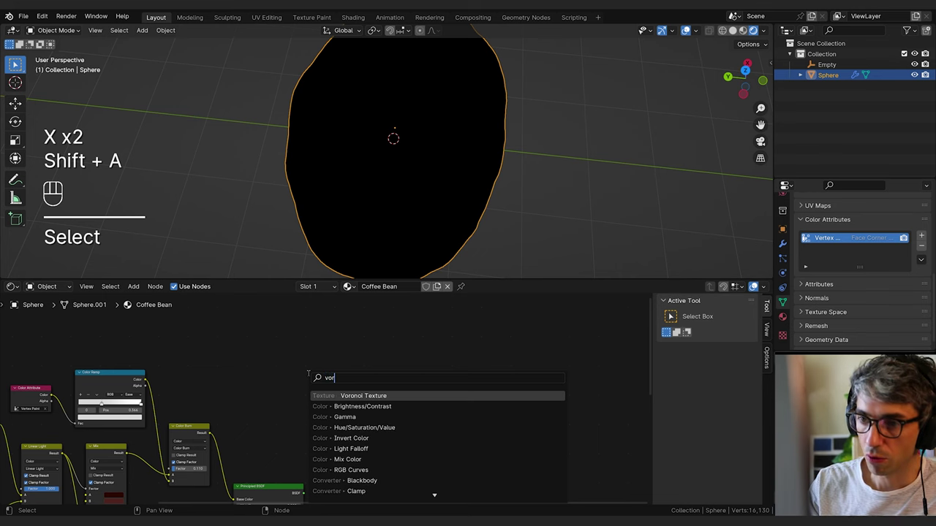
drag(353, 384, 458, 397)
click(455, 392)
Add a Color Ramp fed by the Voronoi Distance and preview its sparse white spots on the bean
key(shift+a)
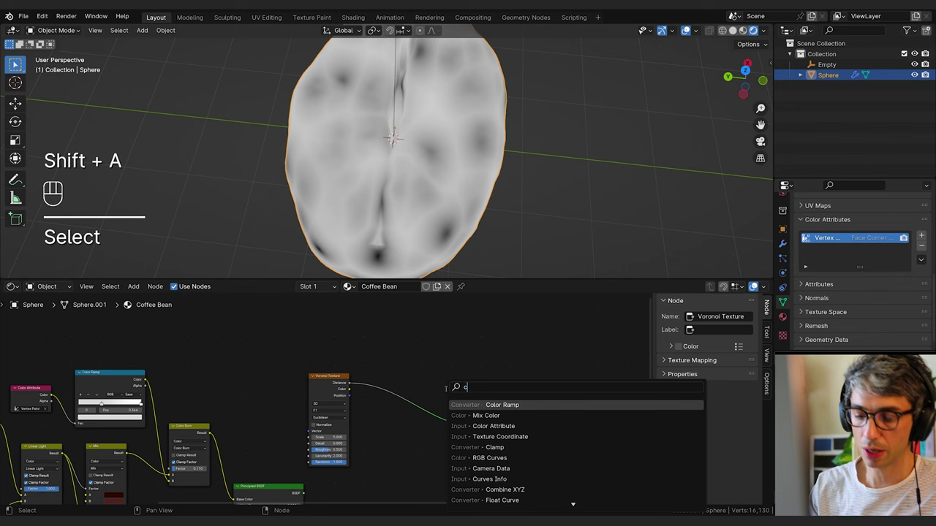
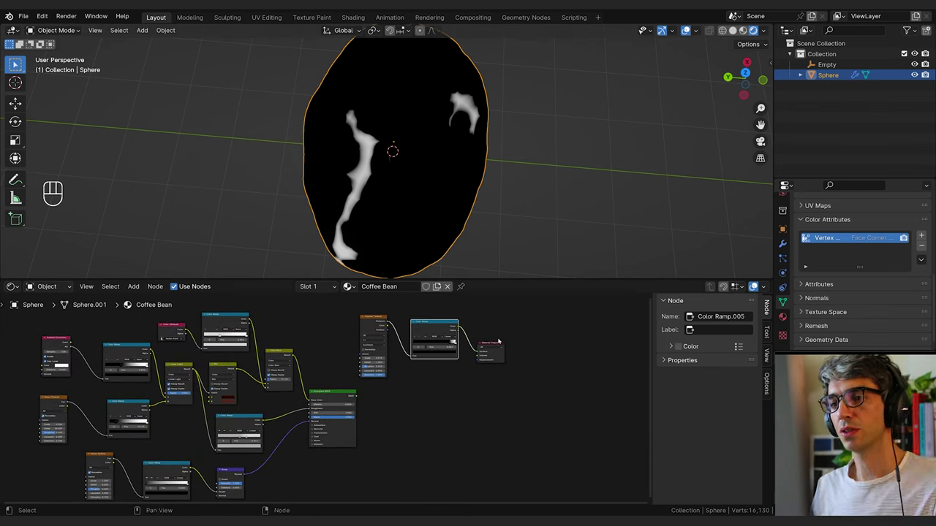
click(268, 377)
key(shift+a)
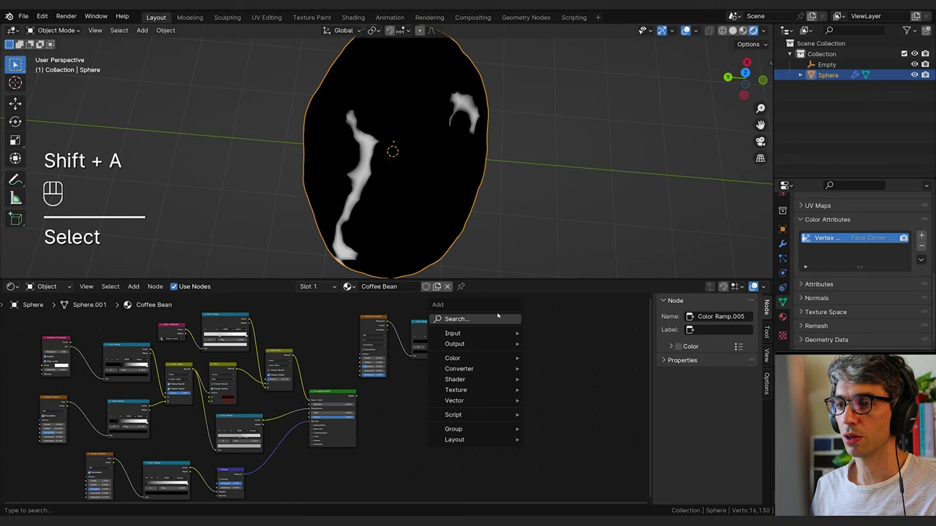
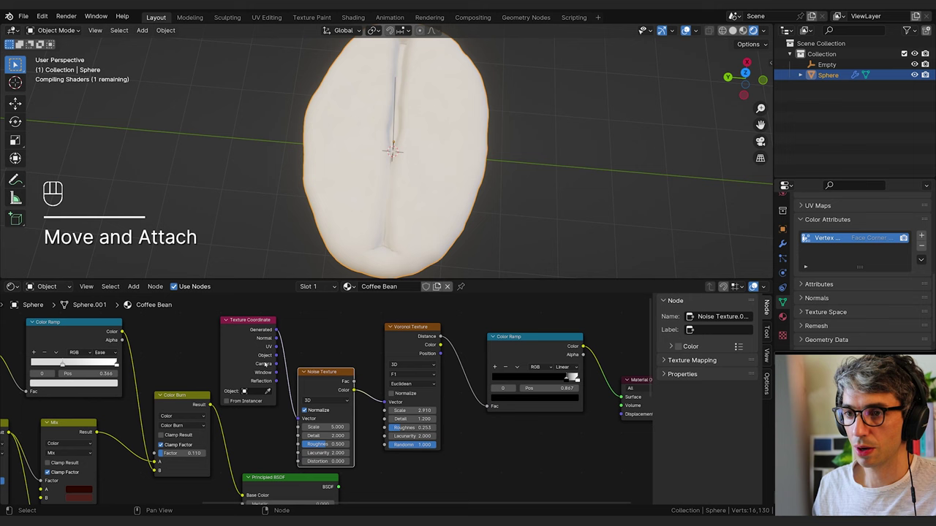
Tweak the Color Ramp stops and rearrange nodes while previewing the blotch mask
key(ctrl+z)
click(382, 346)
click(494, 350)
click(621, 378)
key(g)
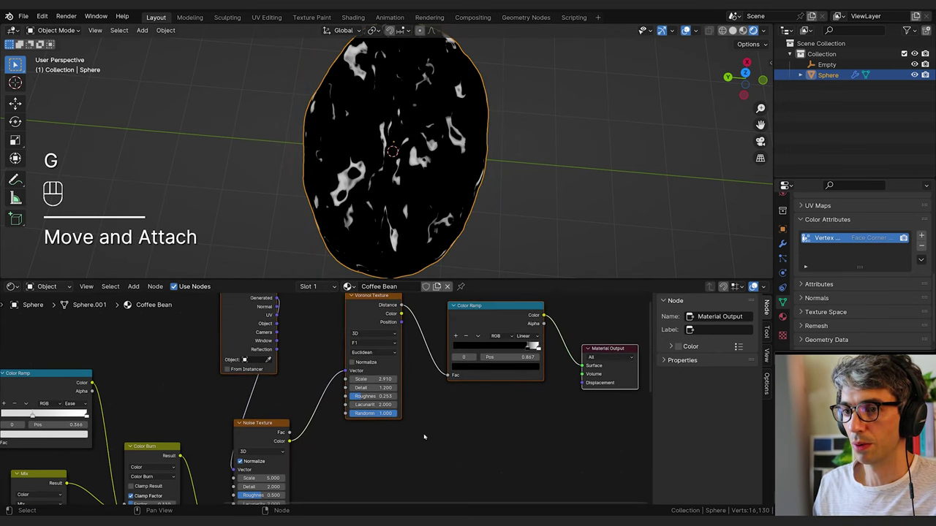
Add a Noise Texture node to drive the Voronoi vector for irregular blotches
key(g)
click(436, 401)
key(shift+a)
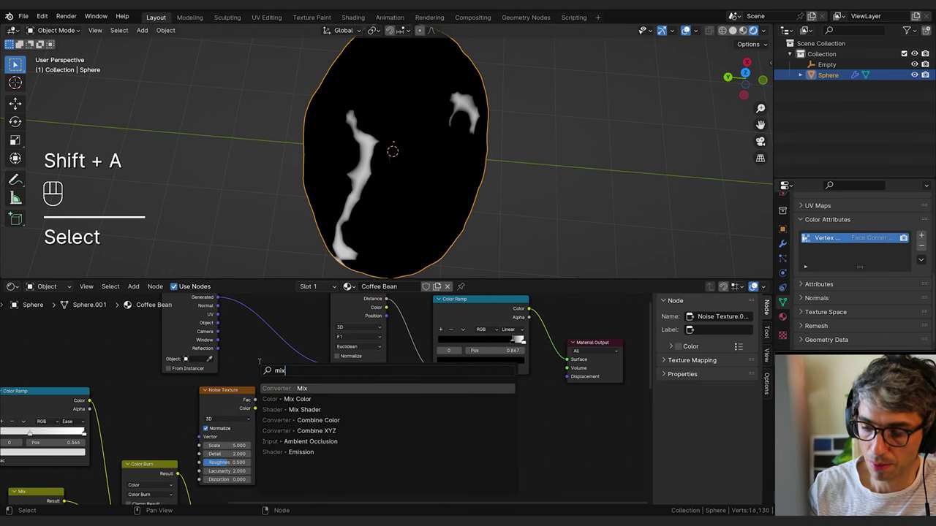
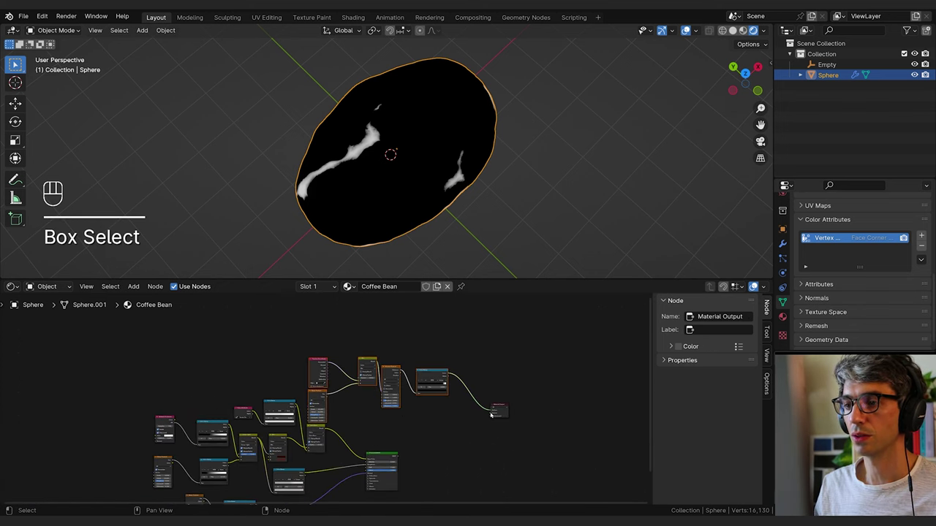
Drop a Mix node into the Bump height link and reconnect the Principled BSDF to the output
drag(493, 412, 477, 412)
click(472, 348)
middle_click(417, 436)
key(g)
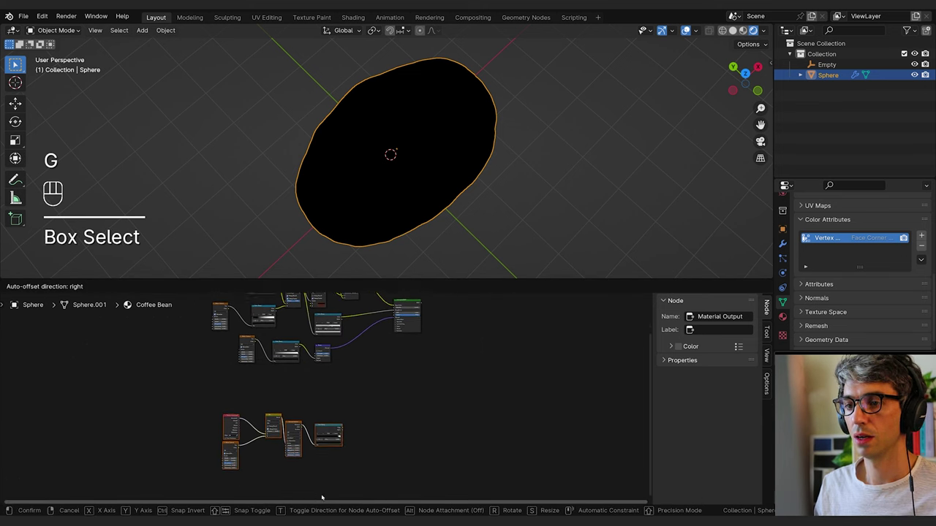
key(g)
key(b)
key(g)
key(shift+a)
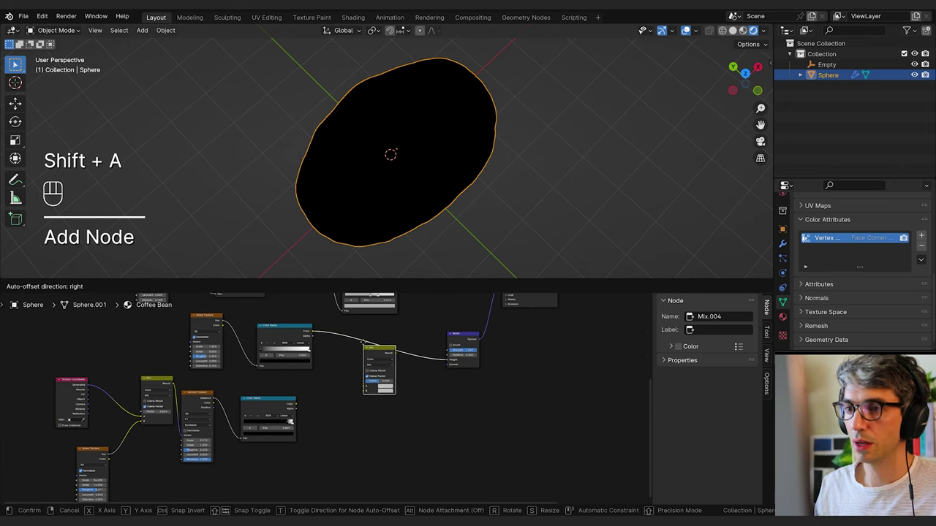
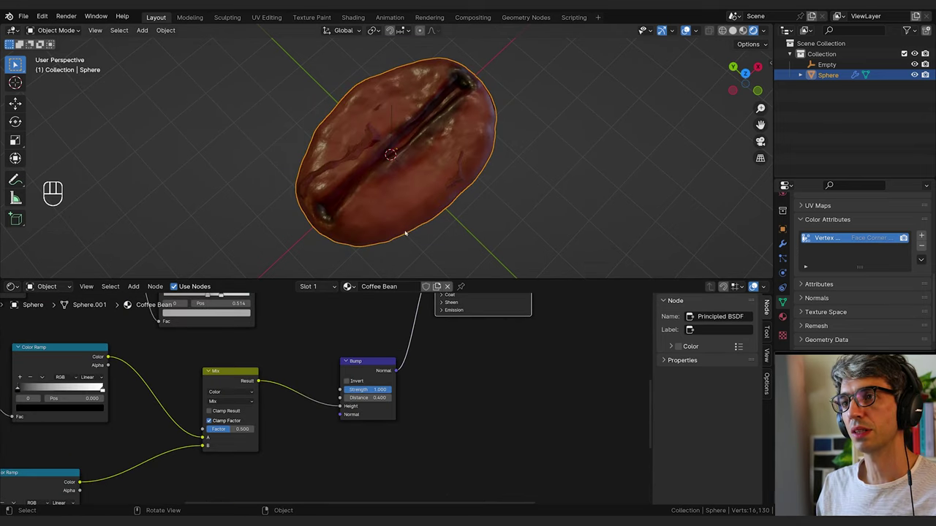
Orbit around the bean to inspect the faint irregular dark markings
drag(467, 186, 459, 174)
drag(420, 184, 386, 179)
drag(397, 176, 372, 180)
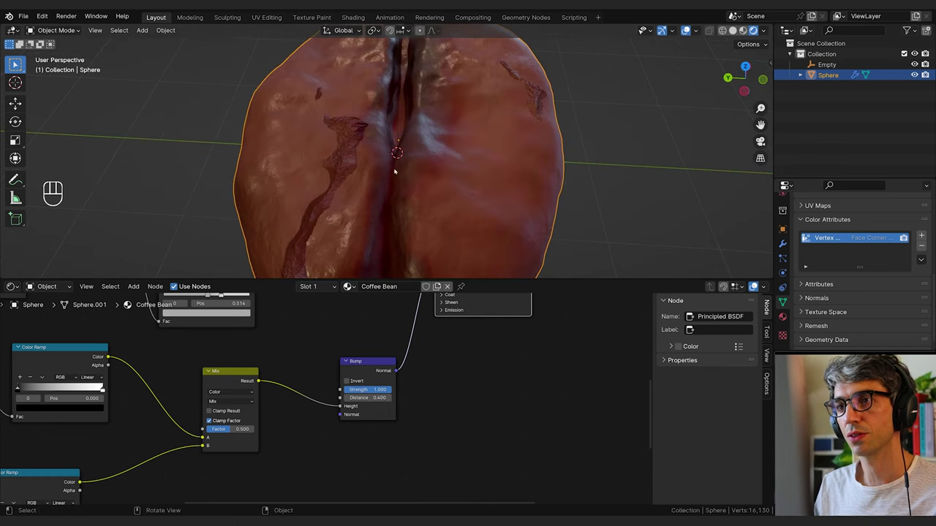
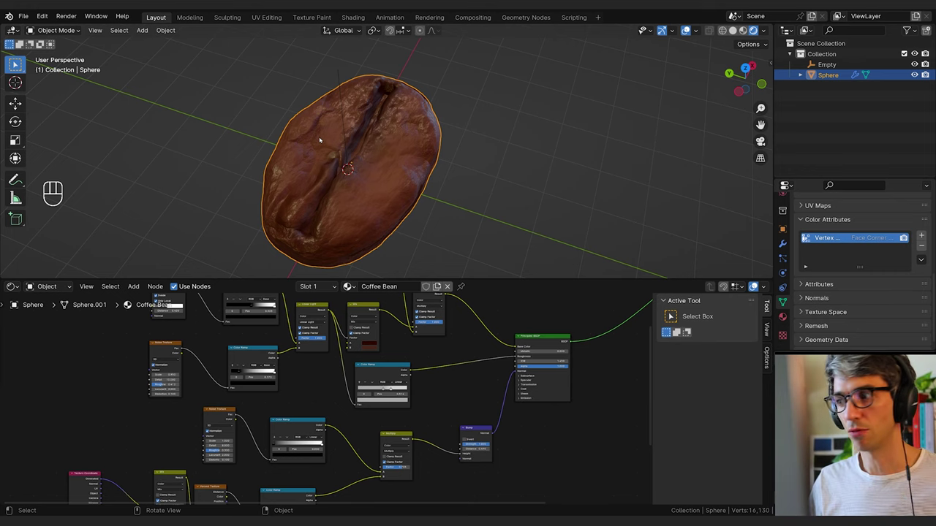
Rearrange and duplicate nodes in the Coffee Bean material to make room in the chain
drag(415, 321, 380, 337)
drag(379, 337, 368, 342)
drag(368, 341, 347, 323)
click(347, 322)
drag(351, 329, 360, 352)
key(shift+d)
click(362, 348)
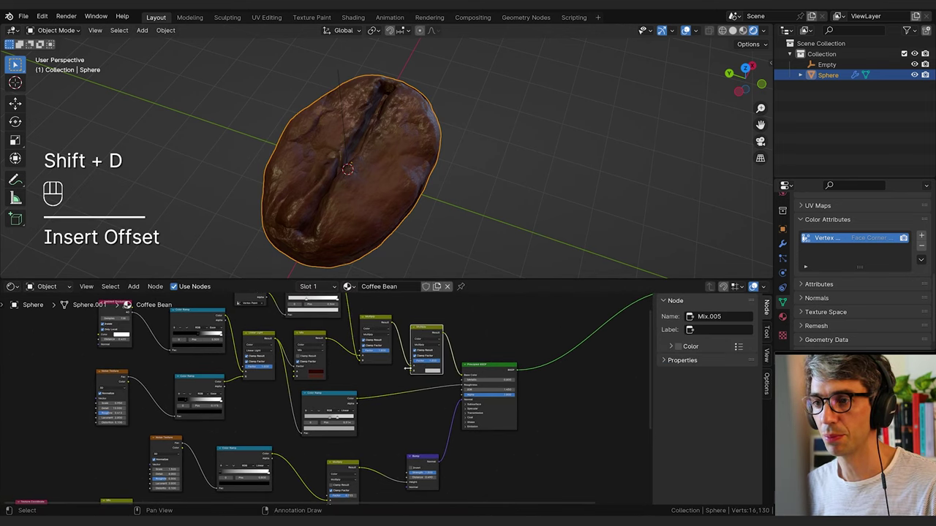
click(371, 331)
middle_click(351, 297)
drag(237, 462, 385, 329)
drag(327, 313, 303, 333)
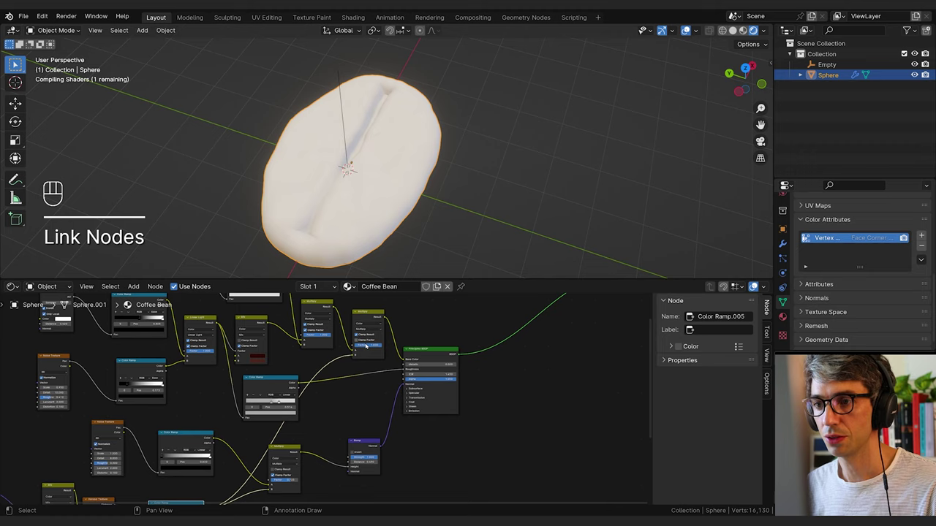
Duplicate the Mix.005 node, space the nodes apart and insert an Invert Color node into the chain
click(303, 335)
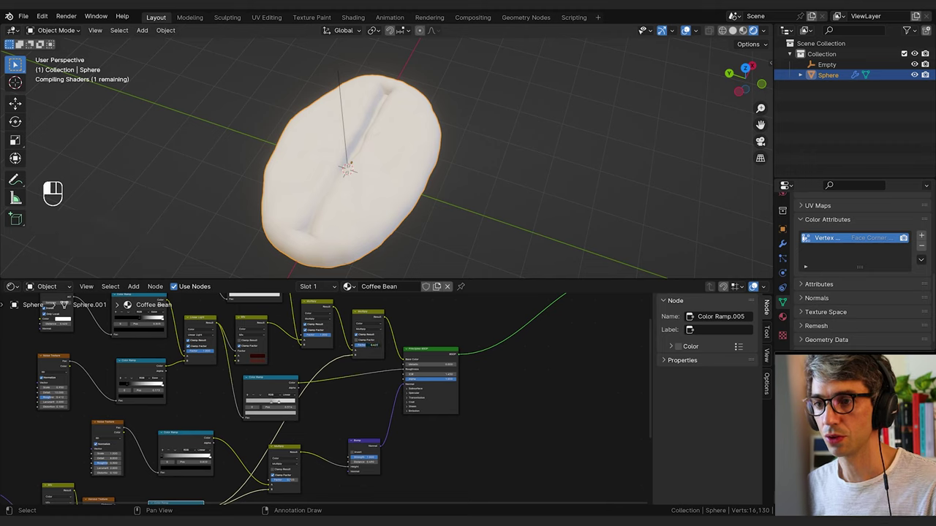
click(303, 334)
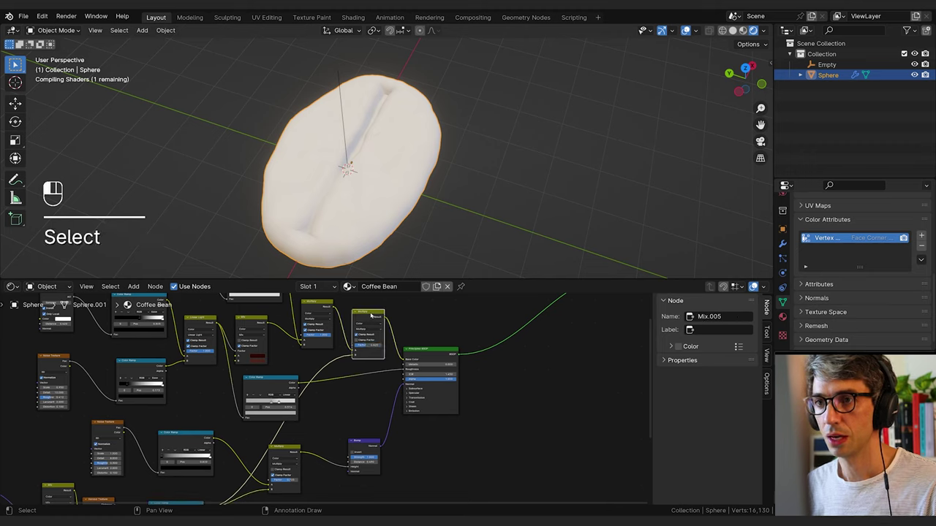
key(shift+d)
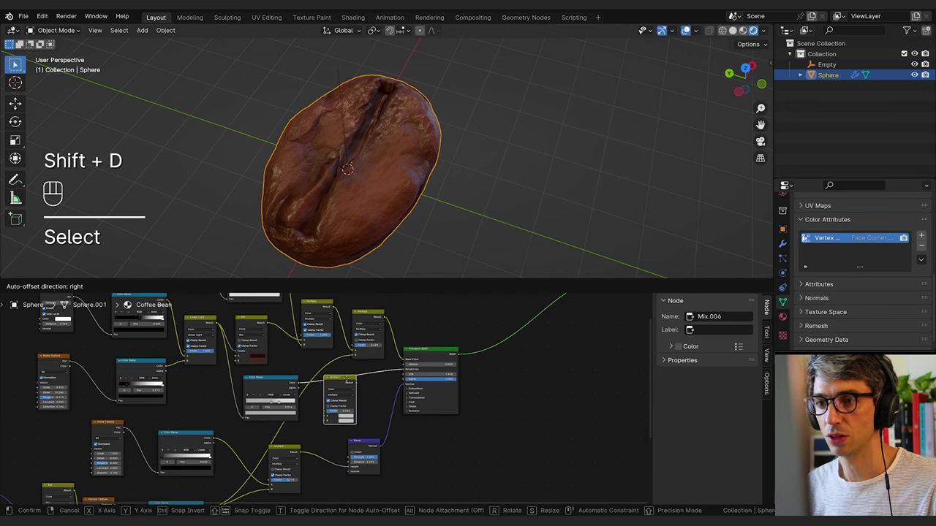
click(304, 334)
drag(303, 332, 326, 313)
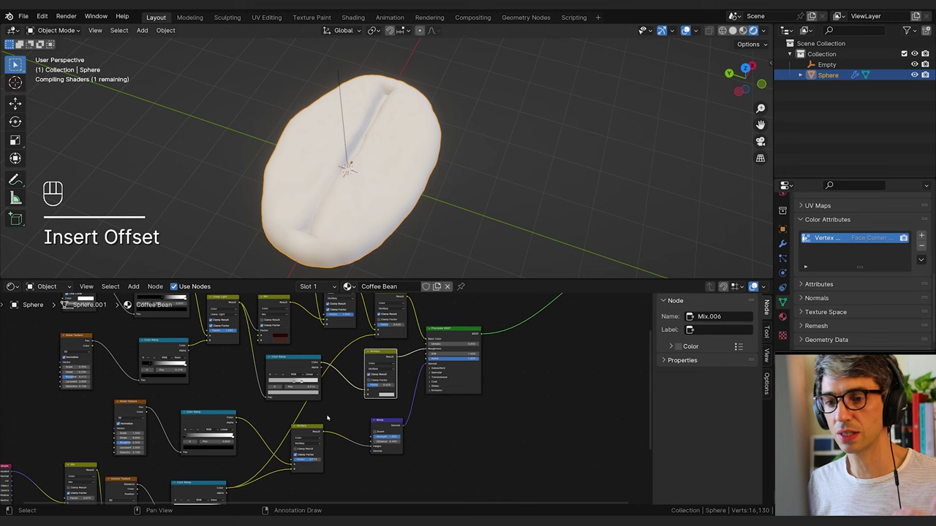
drag(328, 313, 324, 300)
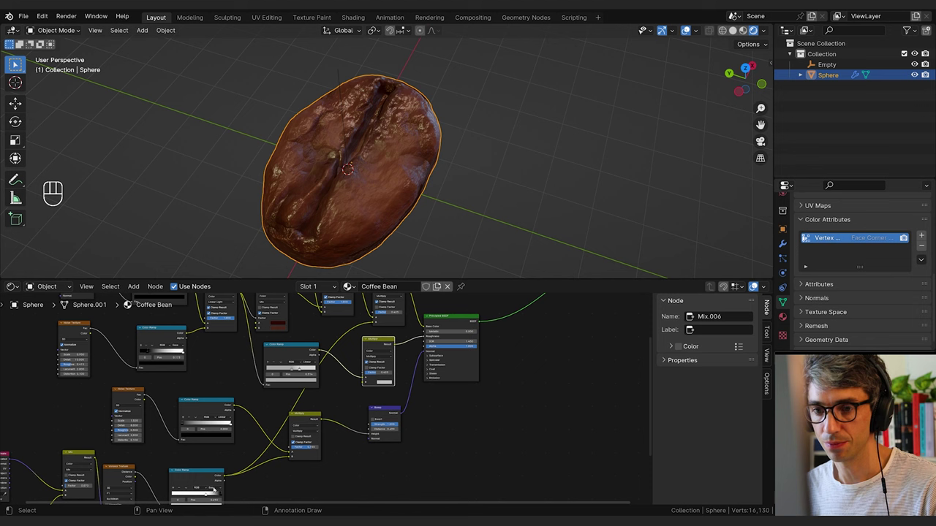
drag(325, 302, 333, 310)
drag(333, 310, 333, 310)
click(333, 310)
double_click(333, 310)
key(shift+a)
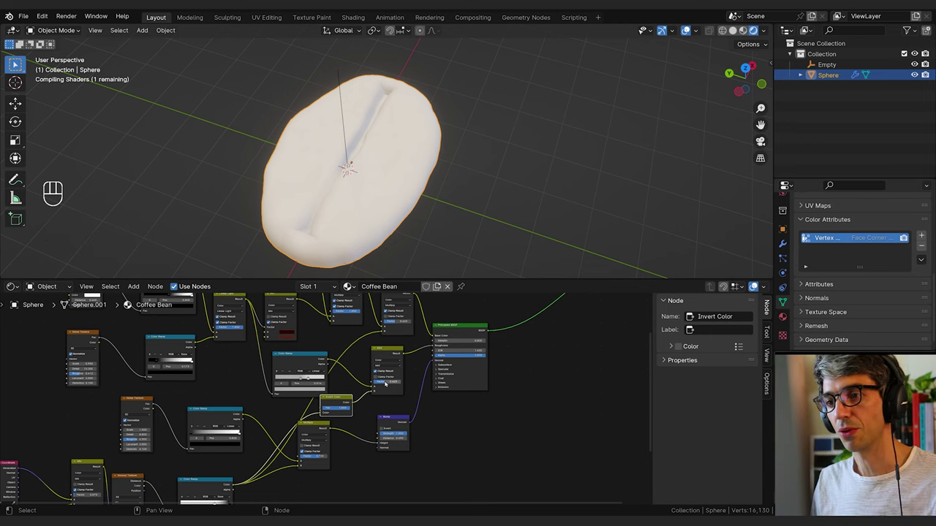
Restore the Principled BSDF output so the bean renders brown, then orbit around it to inspect
middle_click(438, 330)
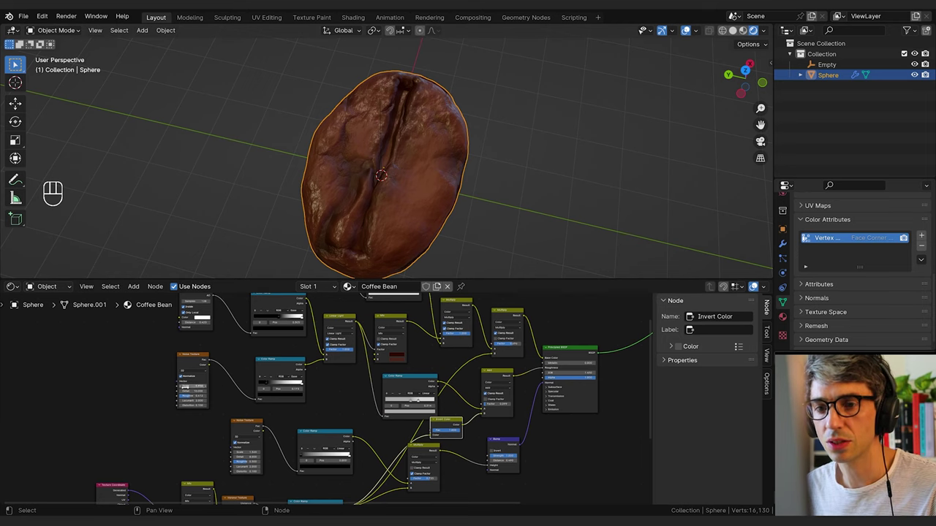
click(443, 333)
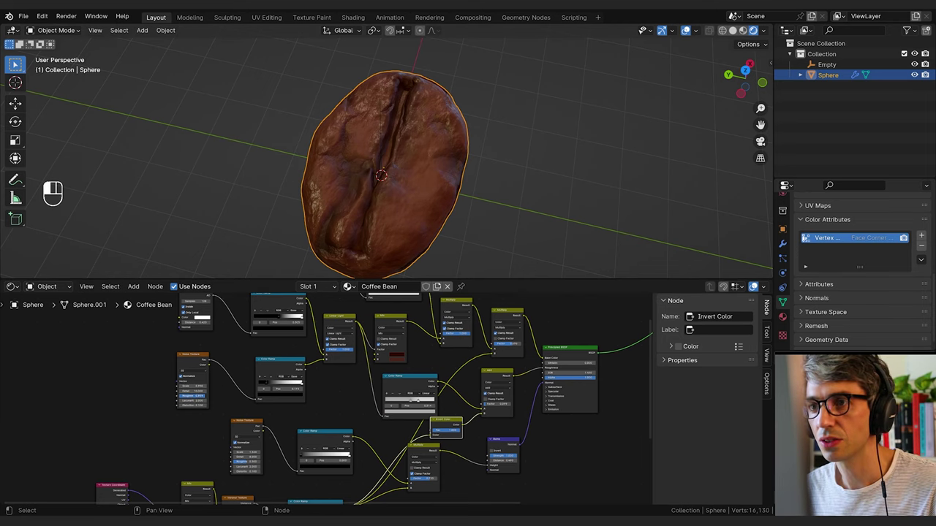
middle_click(443, 332)
middle_click(443, 332)
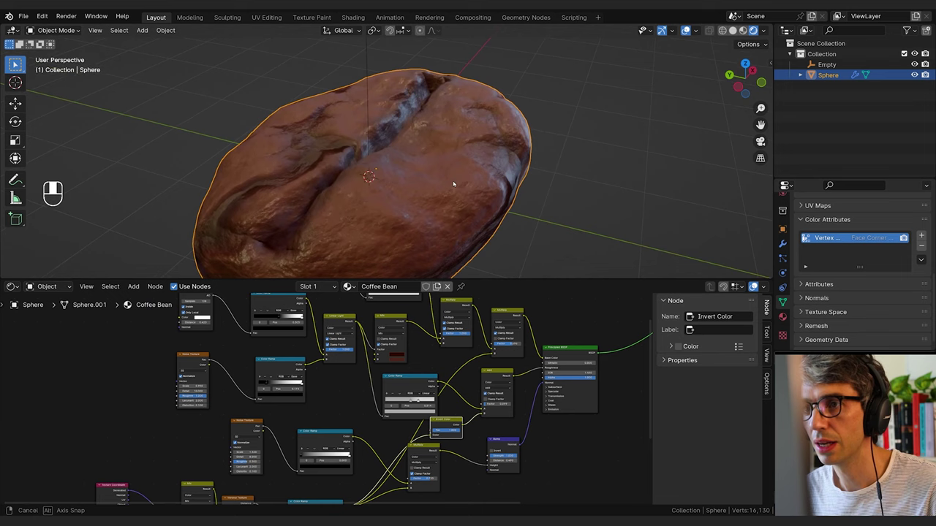
middle_click(443, 332)
middle_click(443, 333)
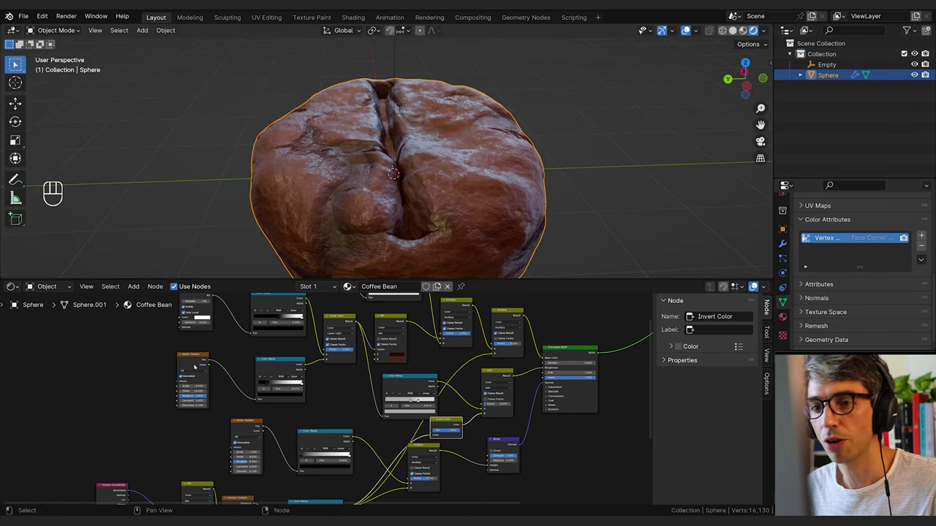
middle_click(443, 333)
middle_click(443, 333)
middle_click(443, 332)
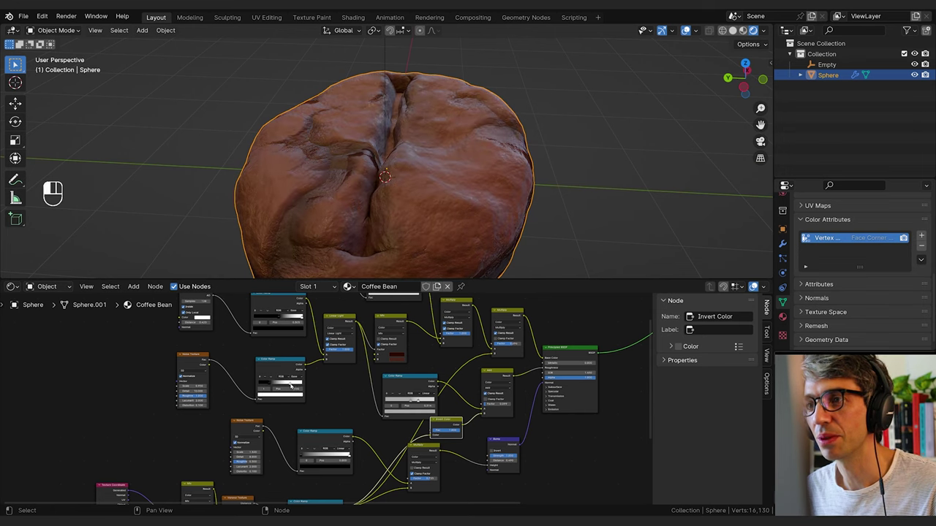
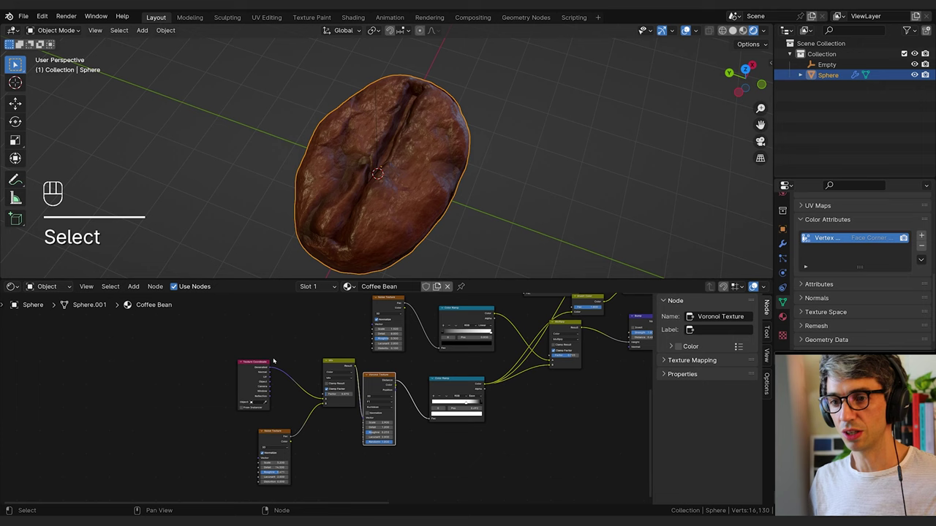
Select and preview the Voronoi and Texture Coordinate nodes and reposition the Texture Coordinate node
click(276, 434)
click(185, 233)
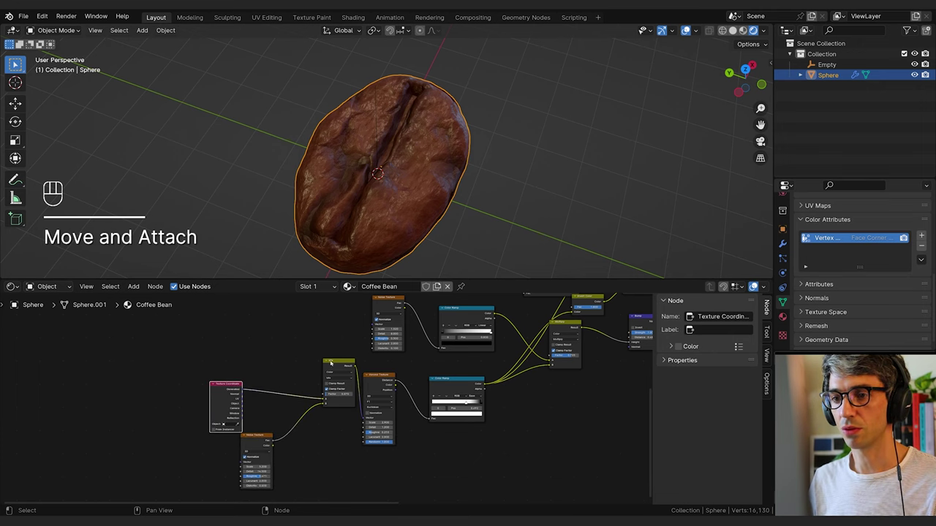
click(342, 362)
click(233, 400)
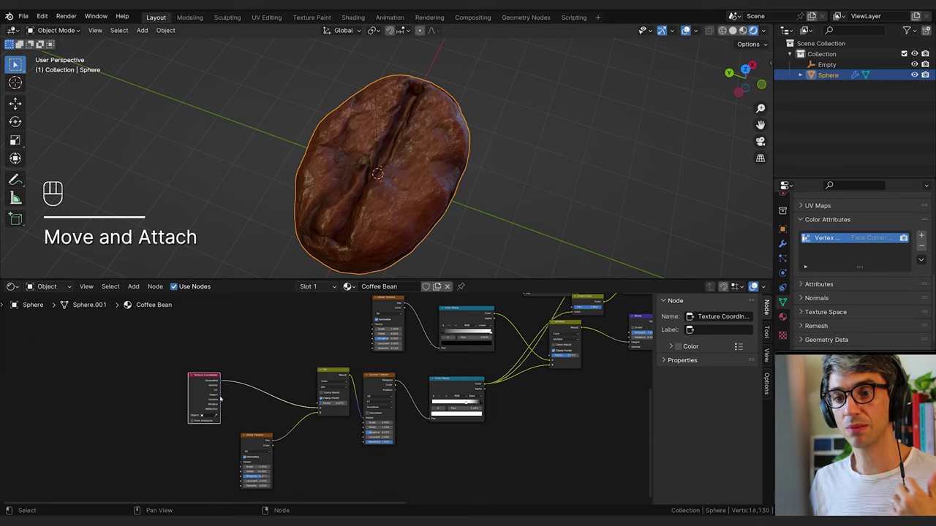
drag(224, 397, 293, 408)
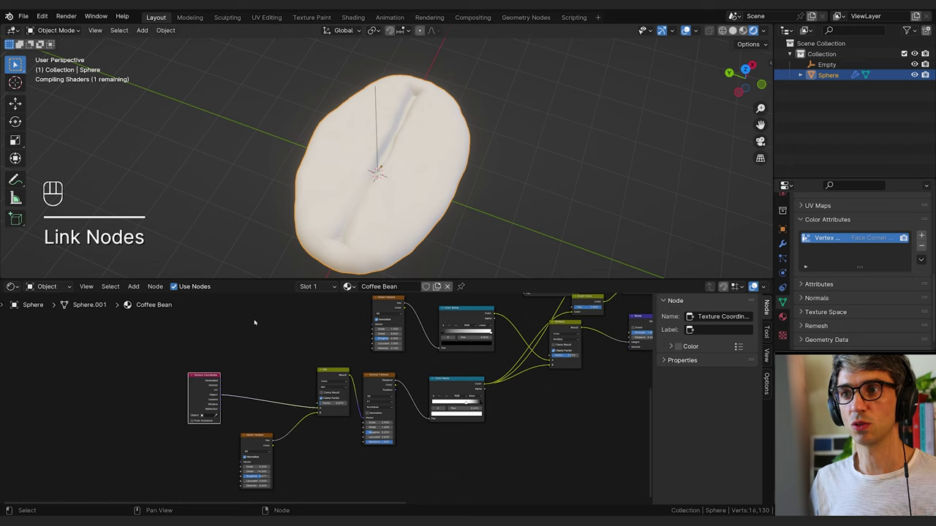
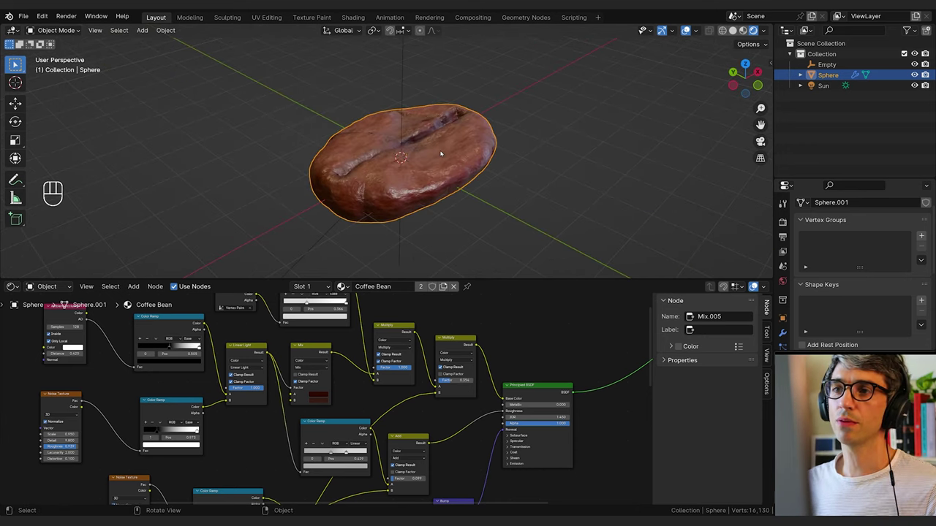
Orbit the viewport around the lit bean to check its shading
drag(501, 146, 542, 115)
drag(540, 120, 512, 159)
middle_click(484, 158)
drag(490, 159, 439, 174)
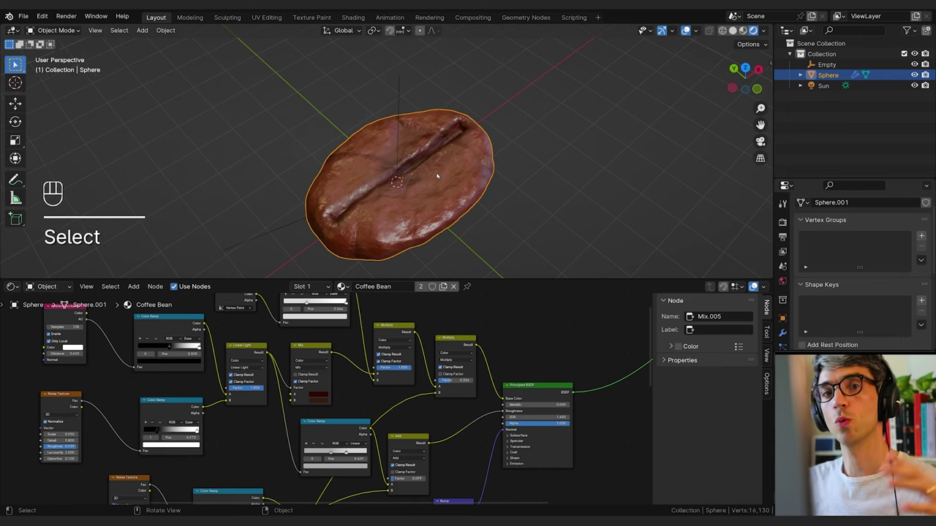
drag(477, 191, 479, 178)
Add a floor plane under the bean, scale it up and give it a new material
key(shift+a)
key(s)
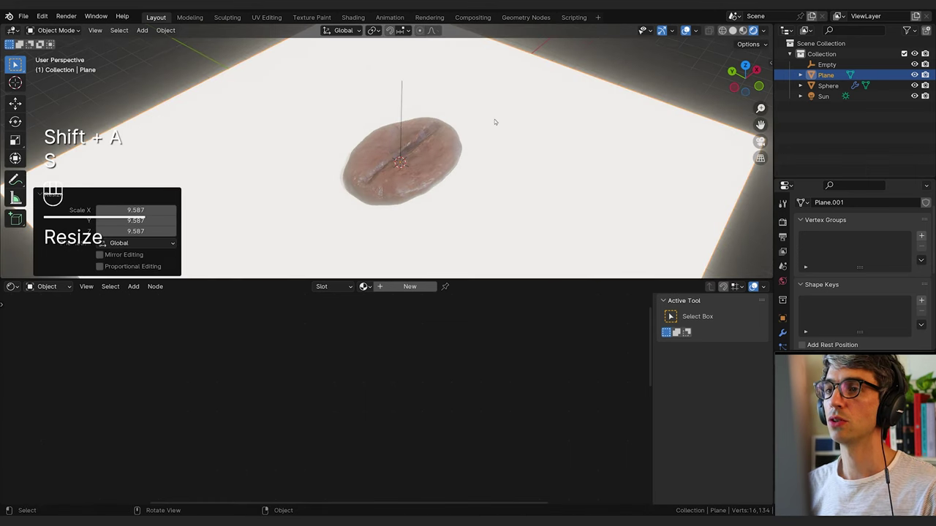
key(s)
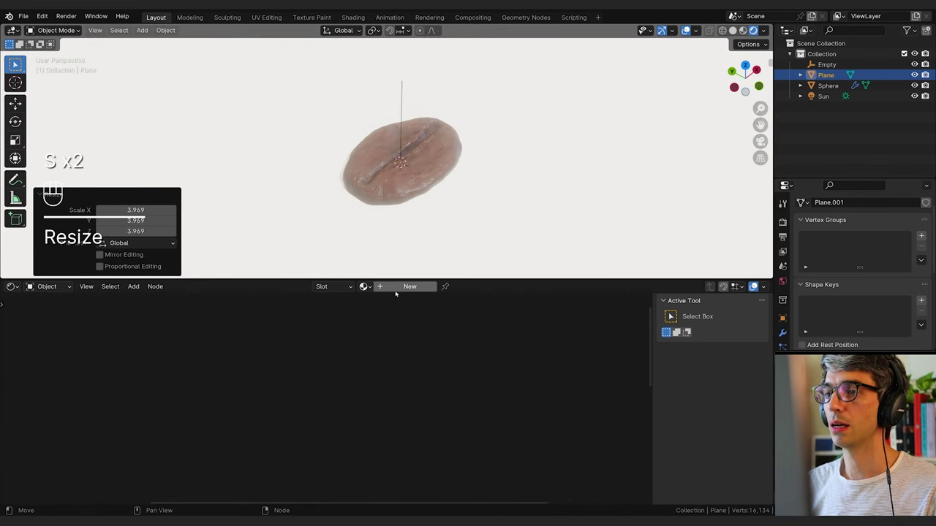
click(399, 288)
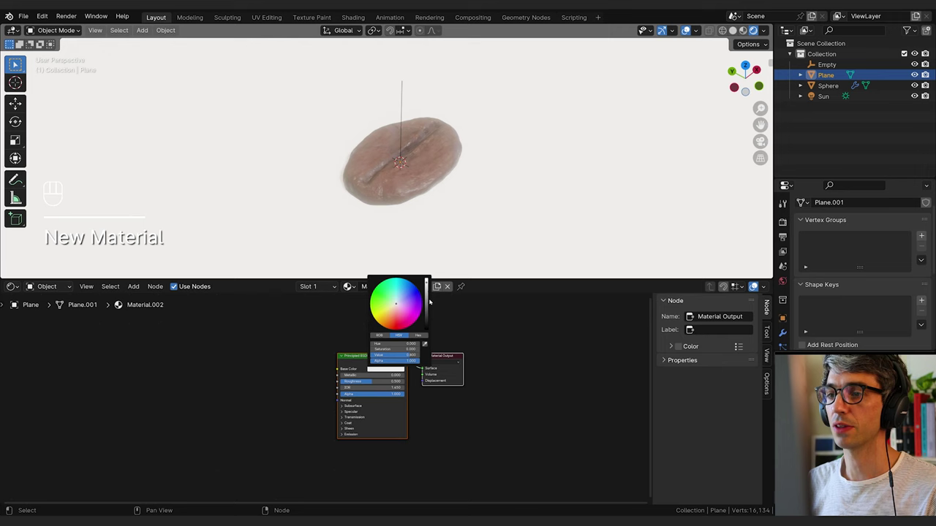
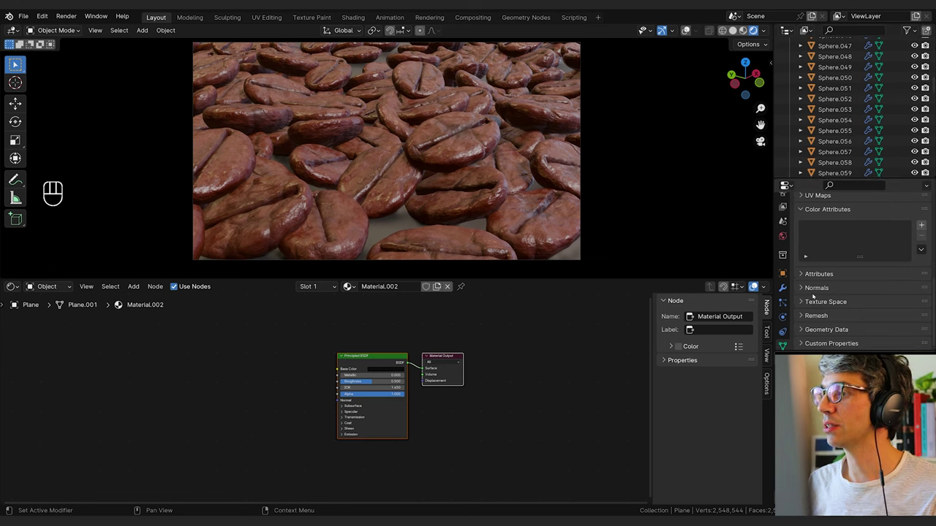
Give the camera a 100 mm lens with Depth of Field on, F-Stop 0.1 and focus distance 54 m
key(shift+b)
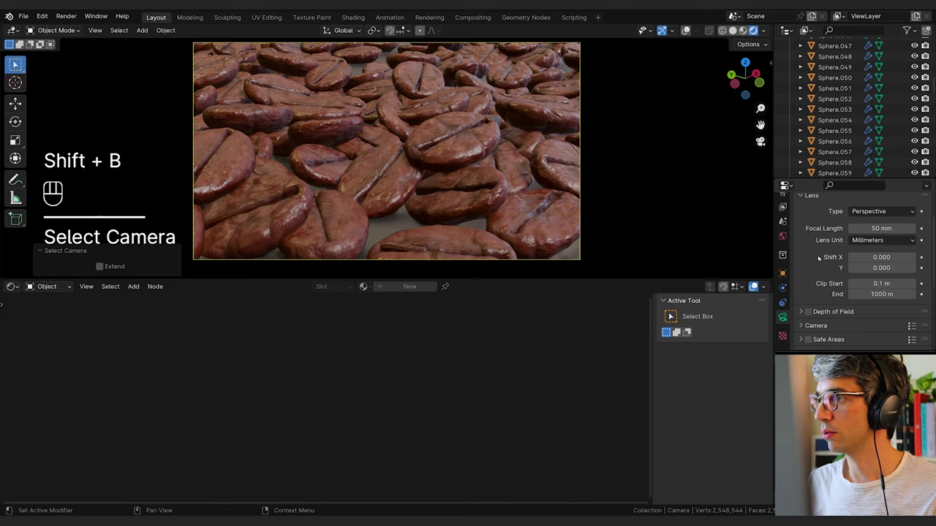
drag(822, 312, 835, 313)
click(836, 314)
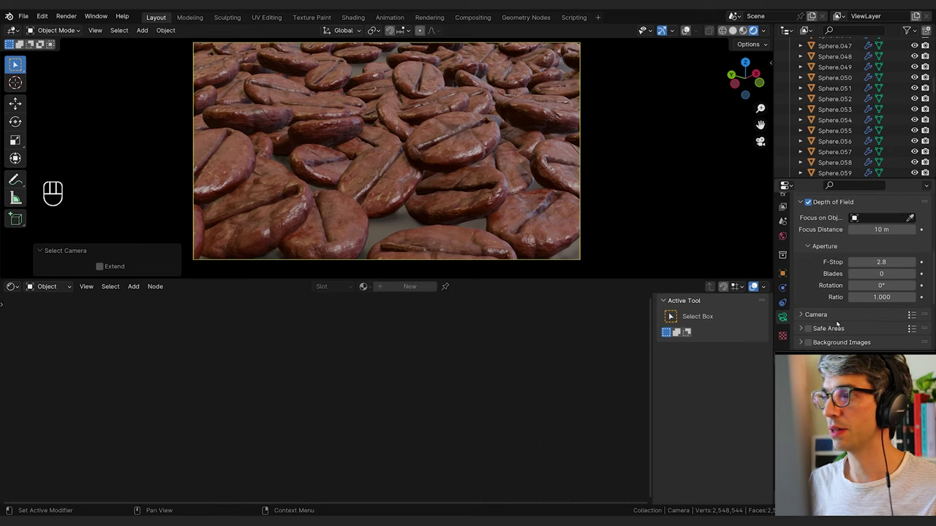
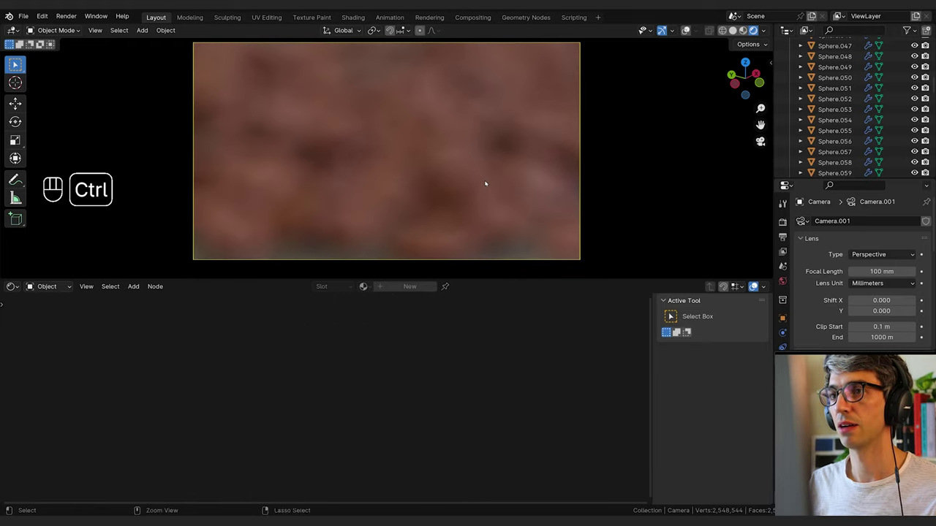
middle_click(527, 200)
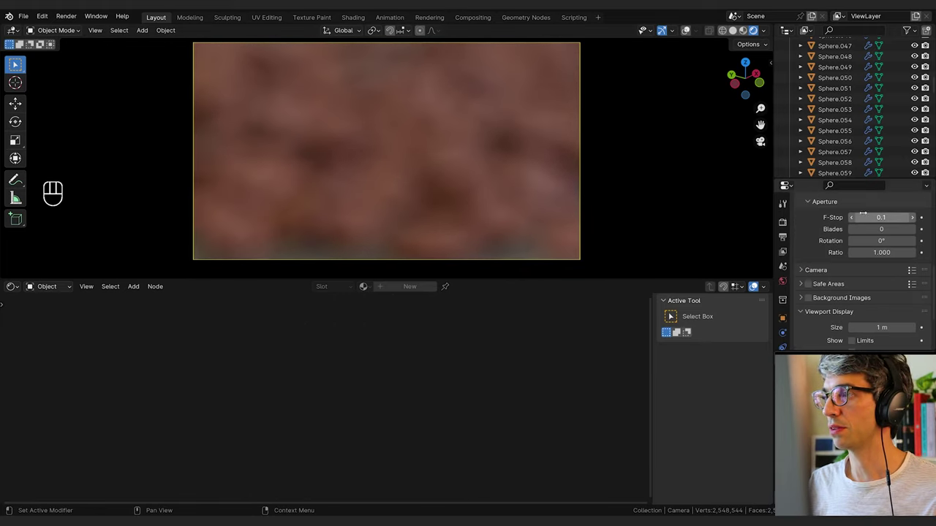
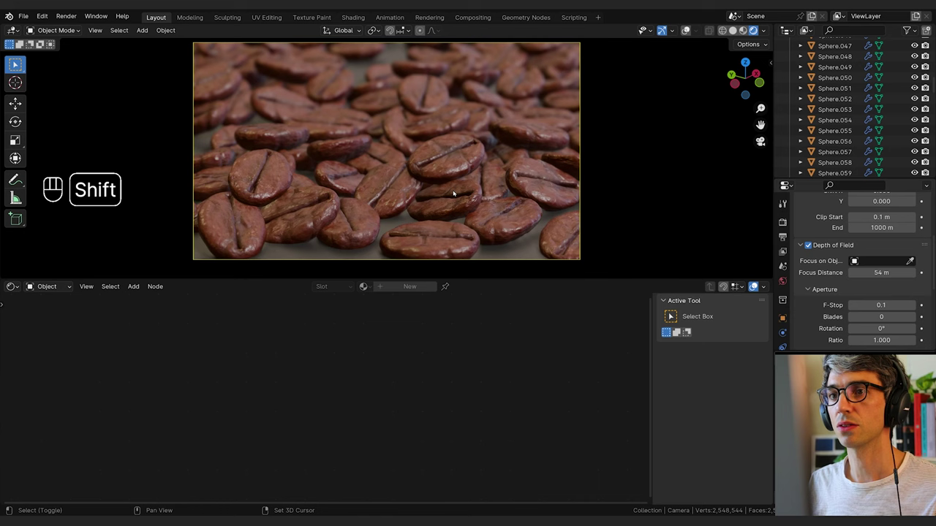
click(457, 194)
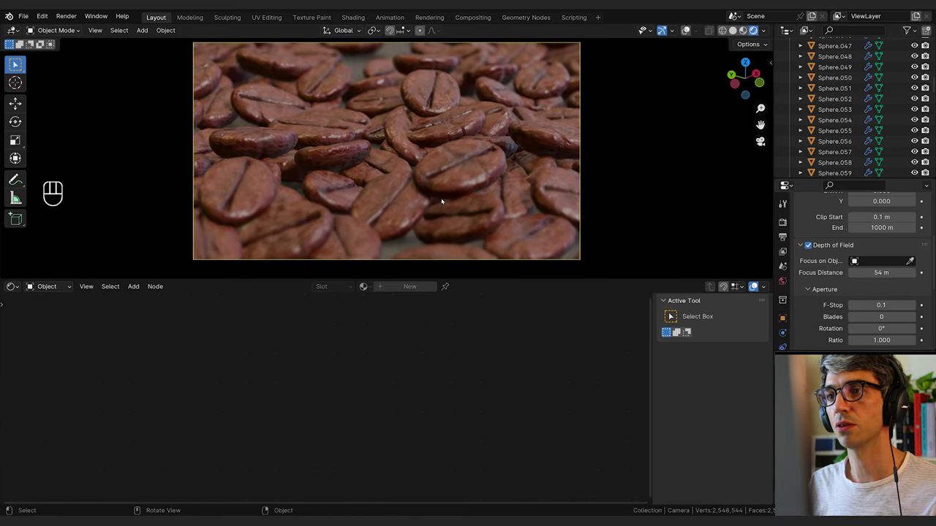
click(443, 195)
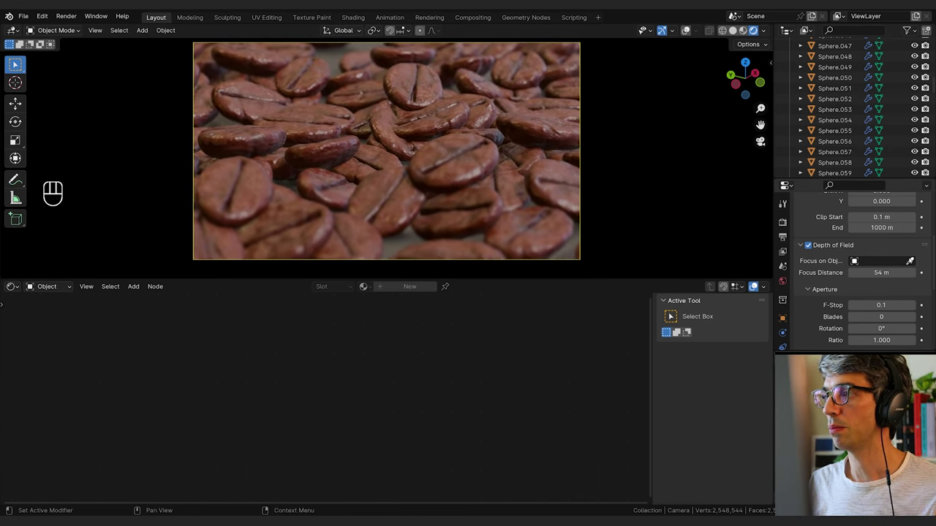